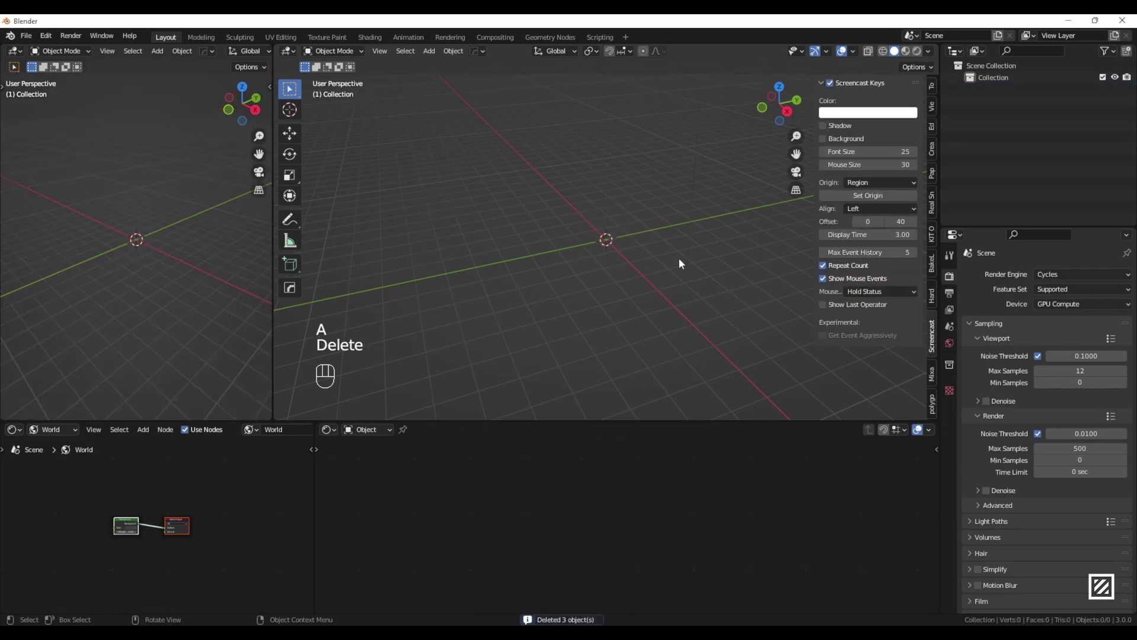
Step: Switch the 3D viewport to Rendered shading and hide its sidebar
{"action": "left_click_drag", "start_coordinate": [861, 53], "coordinate": [689, 267]}
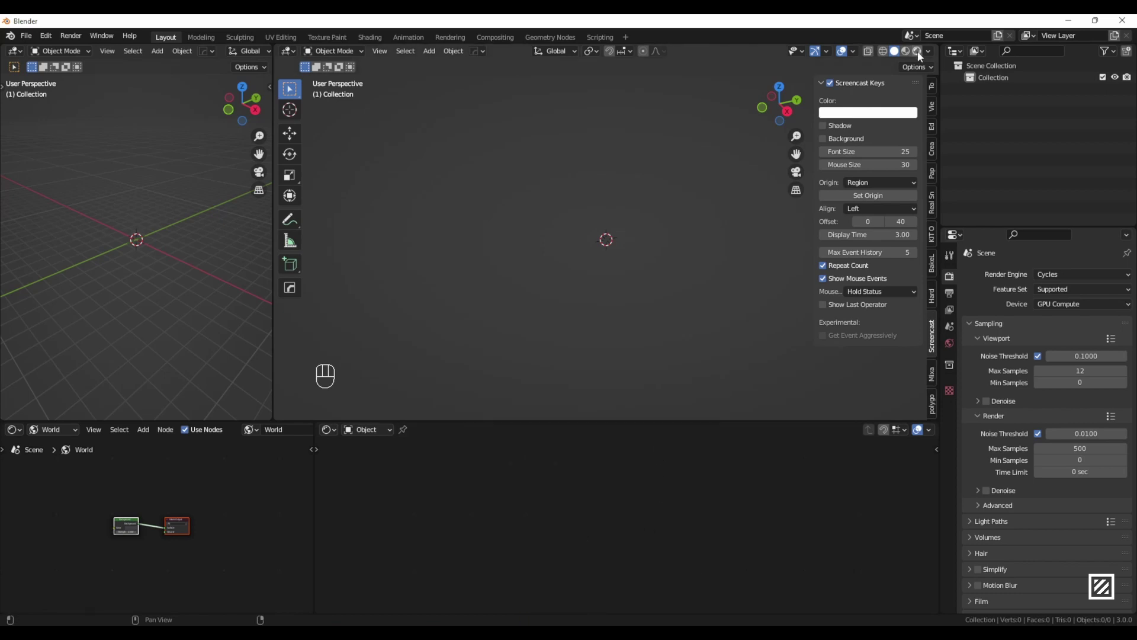
{"action": "left_click_drag", "start_coordinate": [922, 56], "coordinate": [682, 310]}
{"action": "key", "text": "n"}
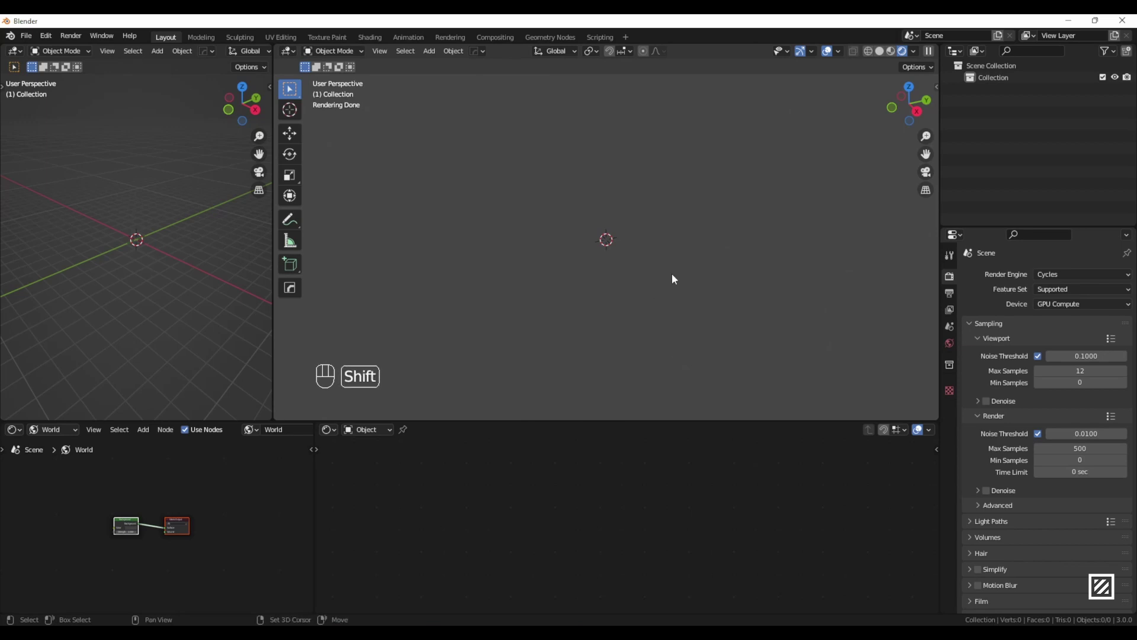
Step: Add a mesh plane, frame it and view it straight from the top
{"action": "key", "text": "shift+a"}
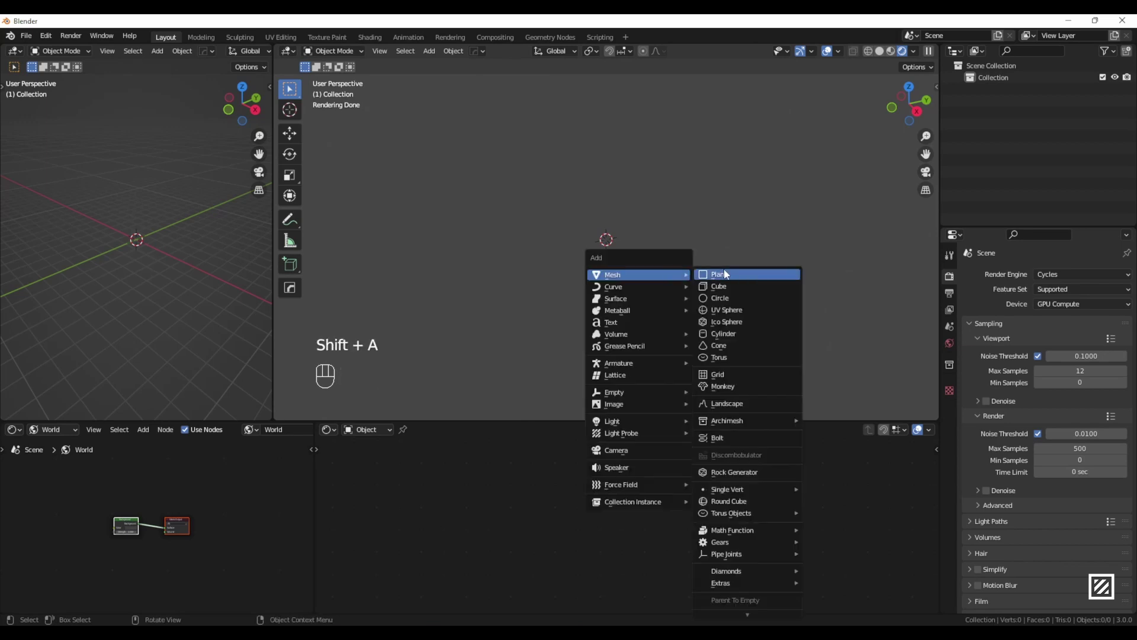
{"action": "left_click_drag", "start_coordinate": [612, 268], "coordinate": [607, 292]}
{"action": "key", "text": "KP_Decimal"}
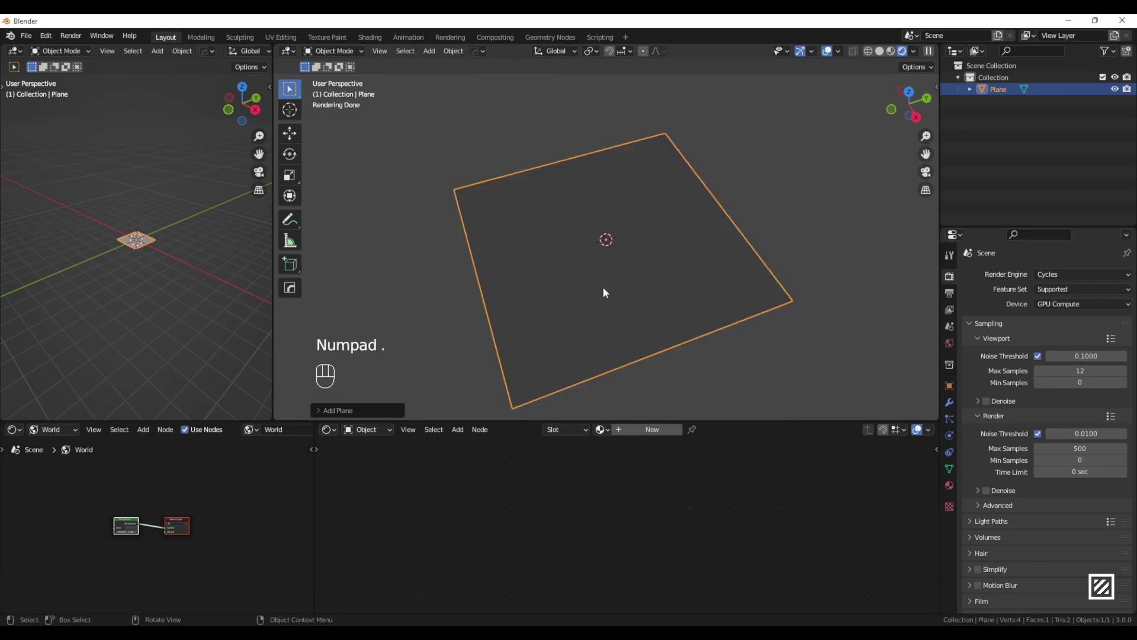
{"action": "key", "text": "KP_7"}
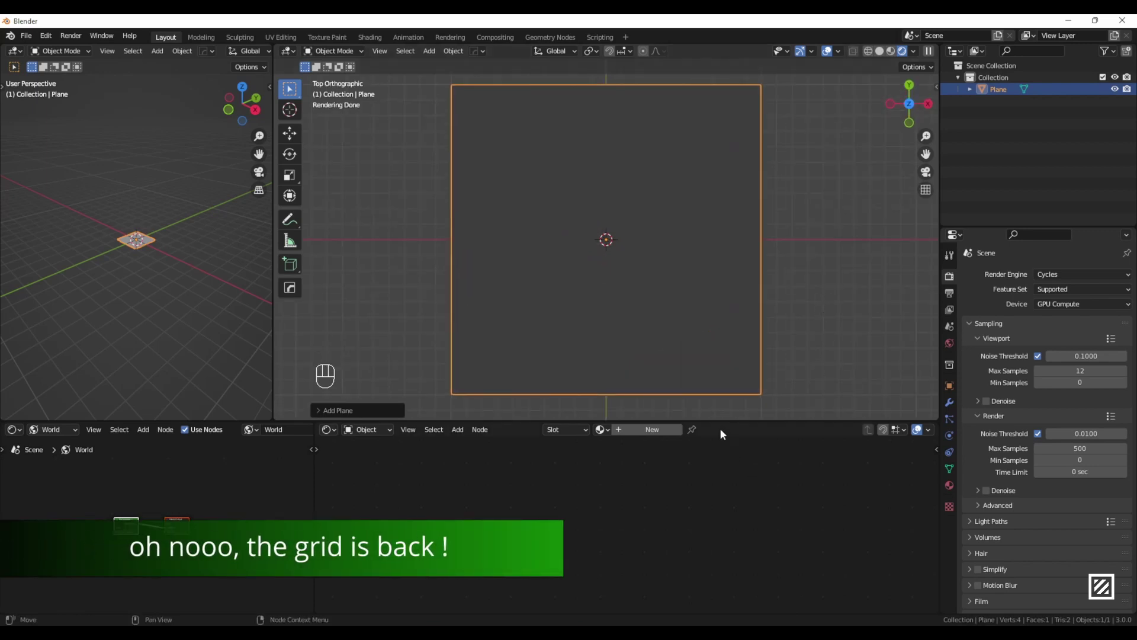
Step: Give the plane a new material and delete its default Principled BSDF shader
{"action": "key", "text": "ctrl+z"}
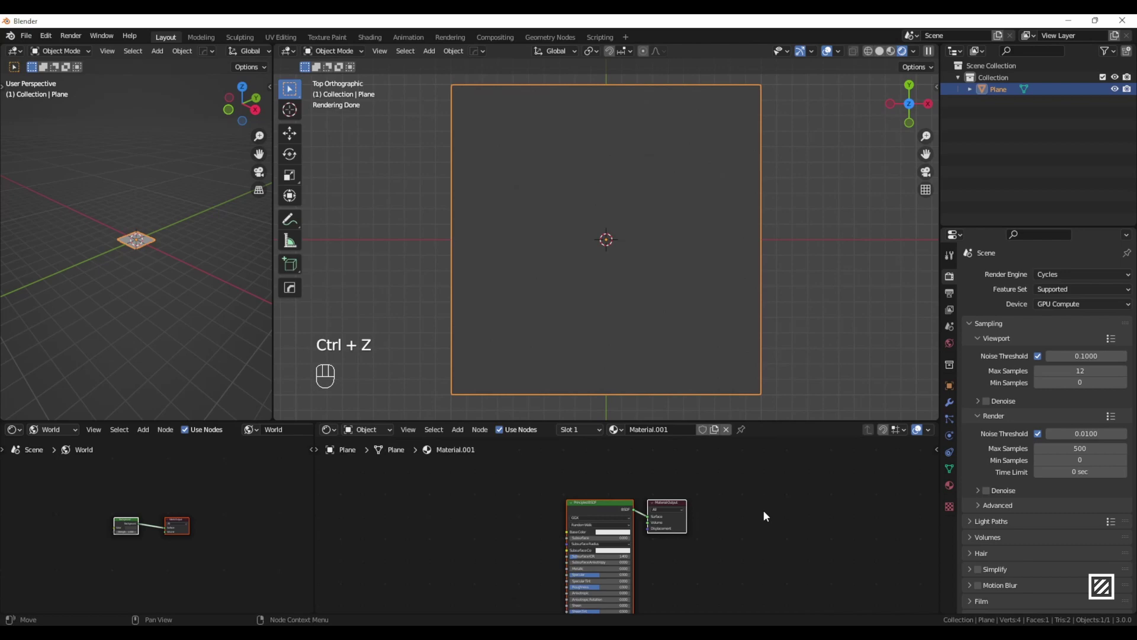
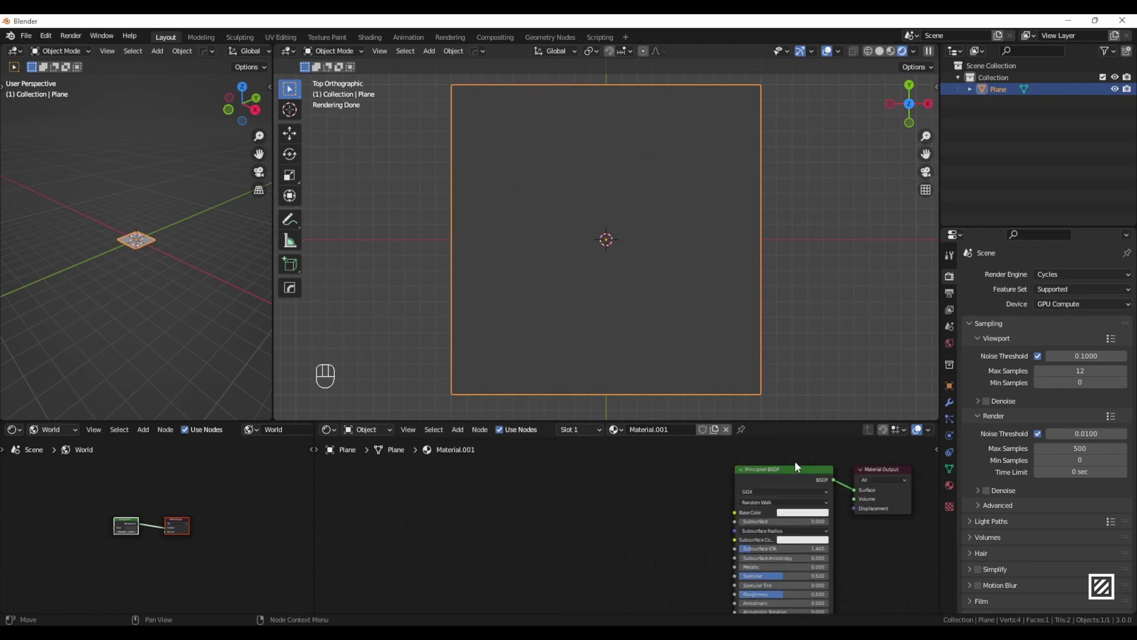
{"action": "left_click", "coordinate": [785, 475]}
{"action": "key", "text": "Delete"}
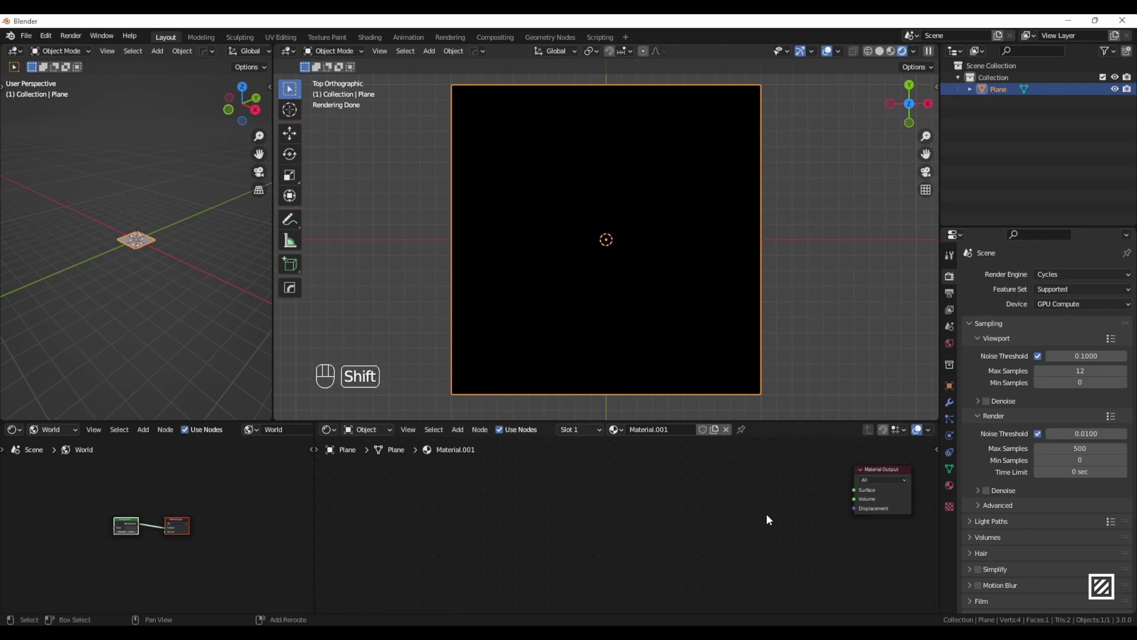
Step: Add an Emission shader and wire it into the Material Output surface
{"action": "key", "text": "shift+a"}
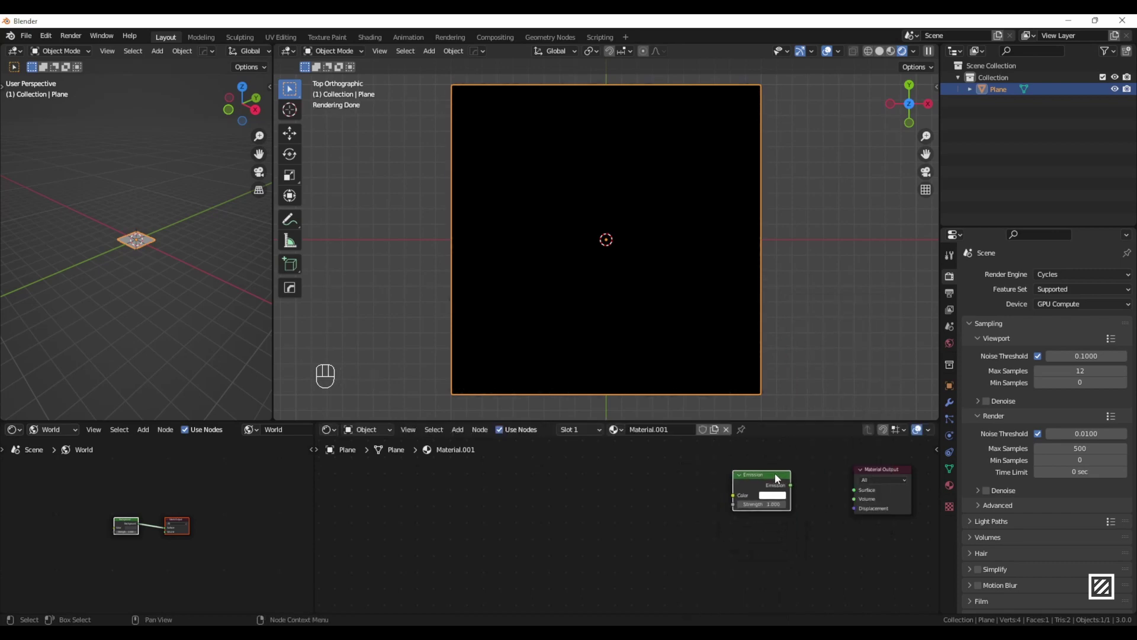
{"action": "left_click", "coordinate": [769, 480]}
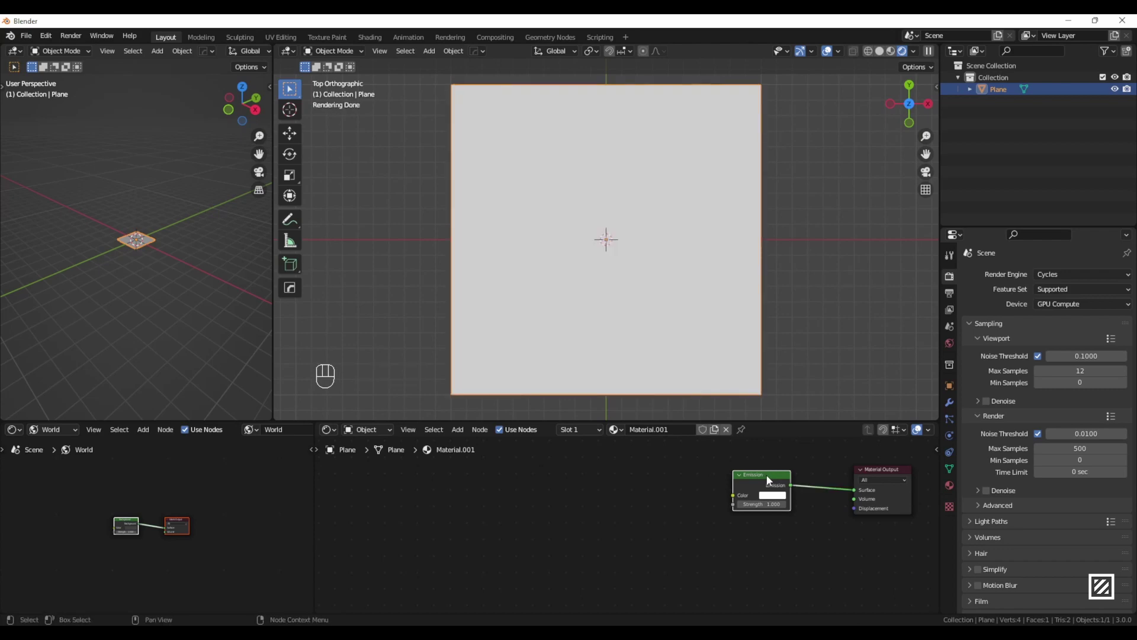
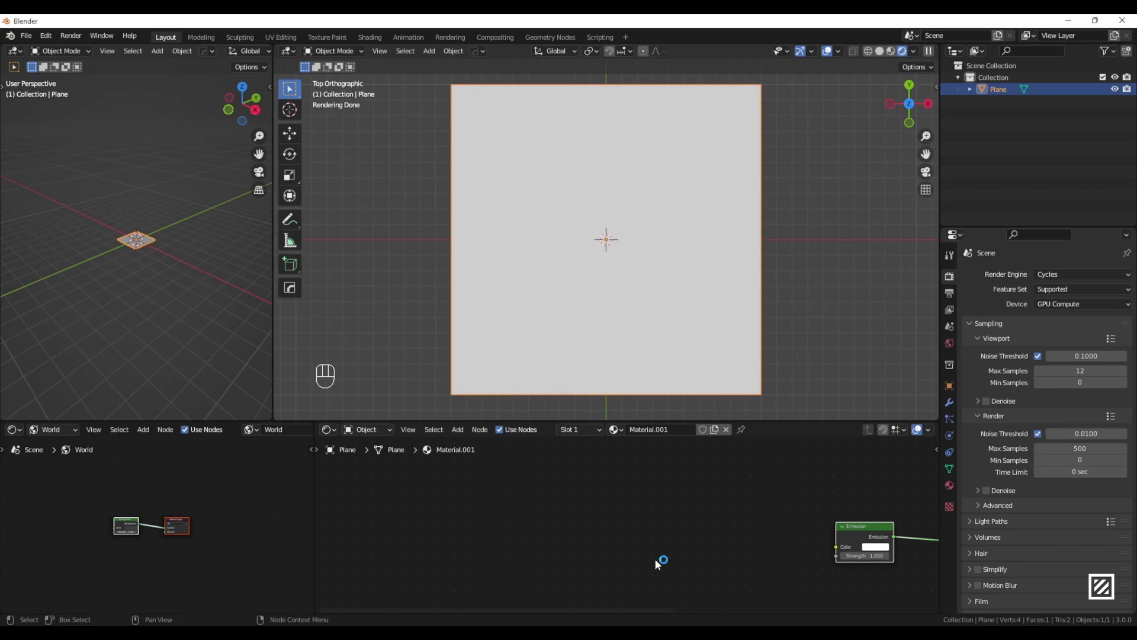
Step: Add a spherical Gradient Texture driving the emission colour, with Mapping and Texture Coordinate nodes
{"action": "key", "text": "shift+a"}
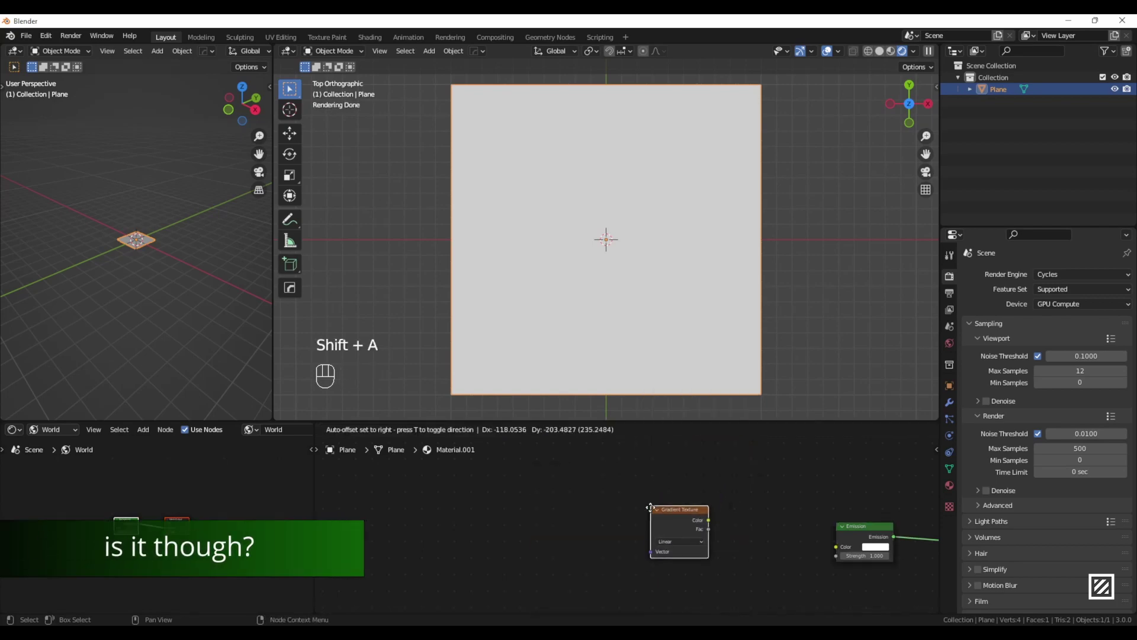
{"action": "left_click_drag", "start_coordinate": [821, 540], "coordinate": [842, 552]}
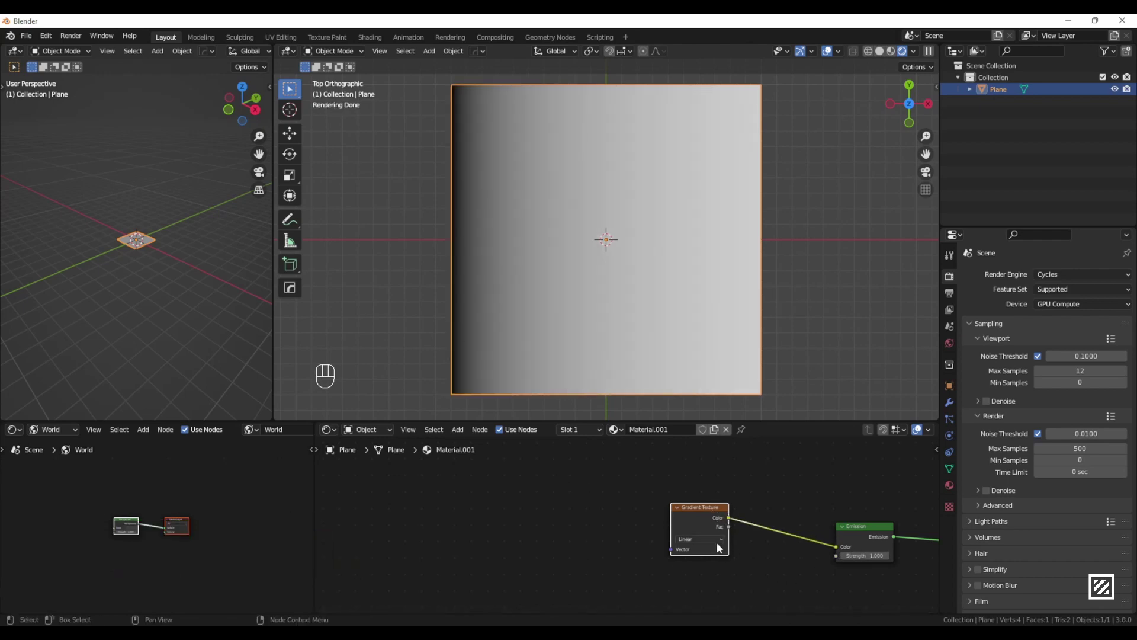
{"action": "left_click_drag", "start_coordinate": [738, 550], "coordinate": [742, 484]}
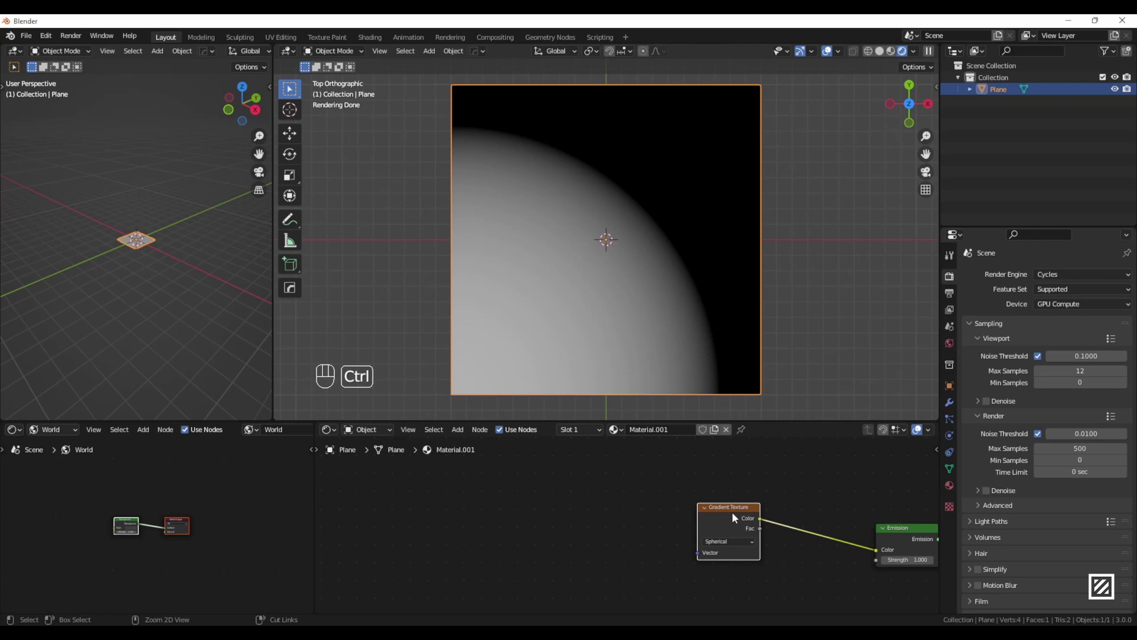
{"action": "key", "text": "ctrl+t"}
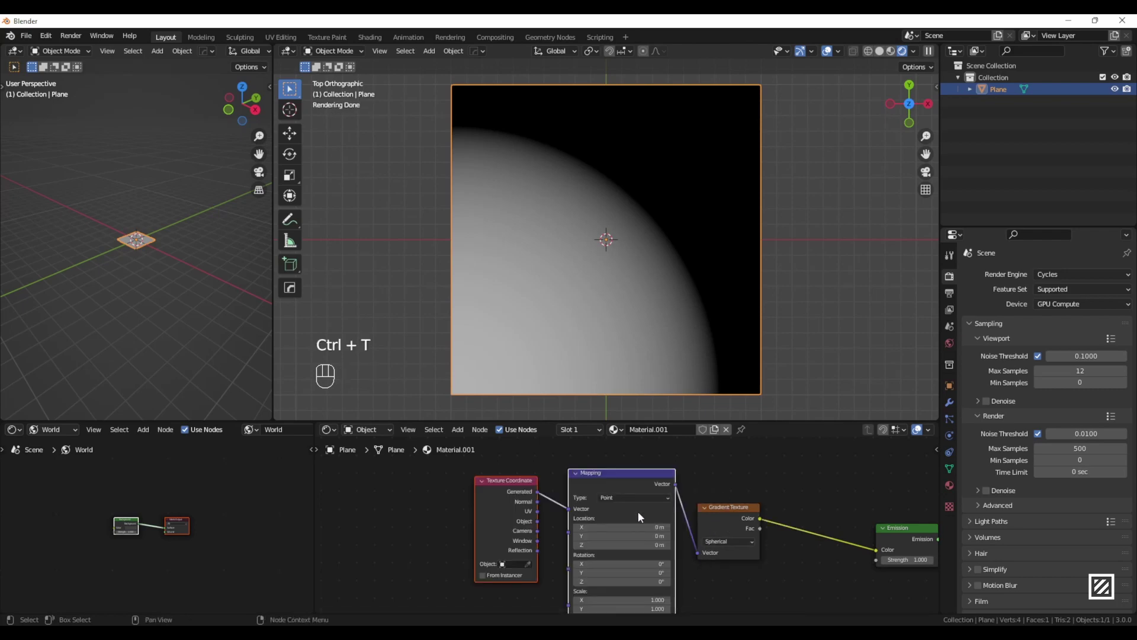
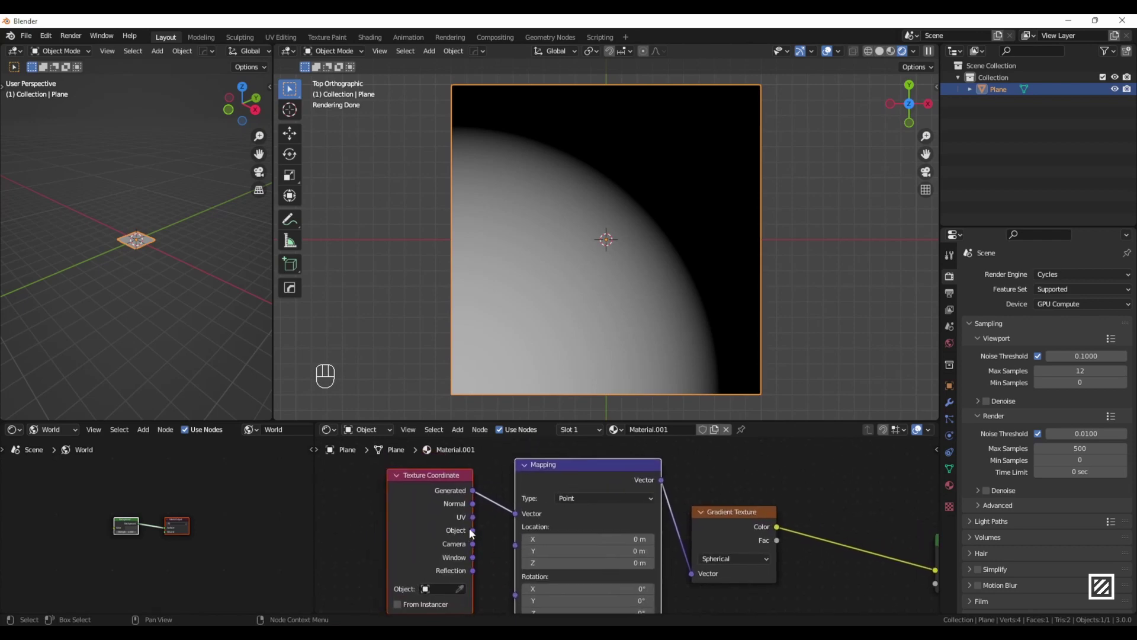
Step: Feed Object coordinates into the Mapping node and spread the node chain out leftward
{"action": "left_click_drag", "start_coordinate": [475, 535], "coordinate": [526, 520]}
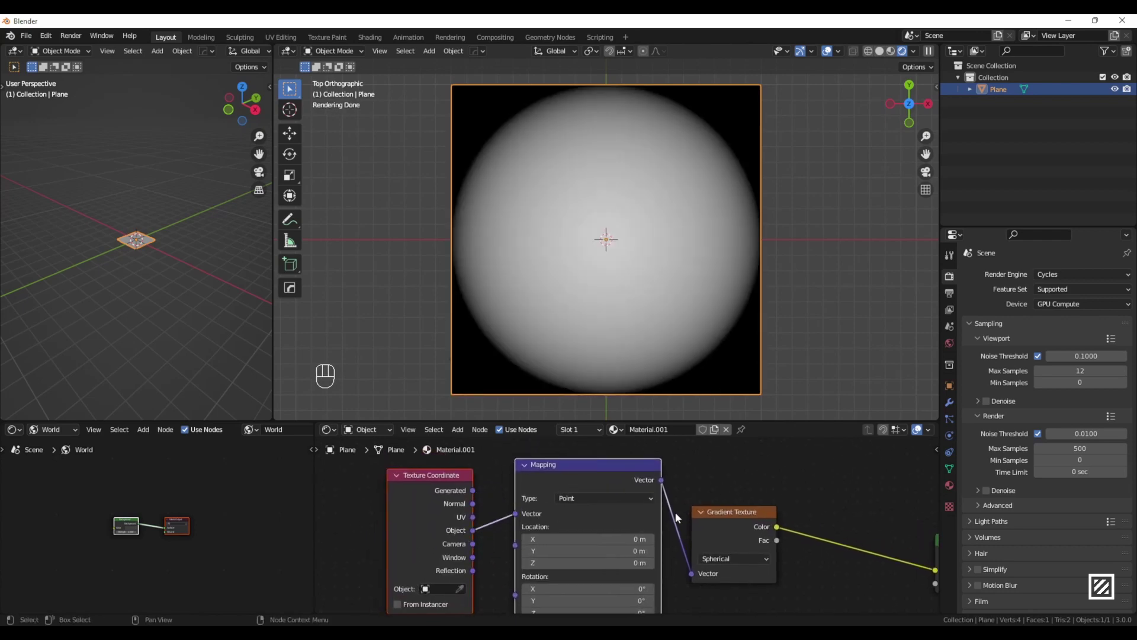
{"action": "left_click", "coordinate": [783, 519]}
{"action": "left_click_drag", "start_coordinate": [773, 547], "coordinate": [733, 567]}
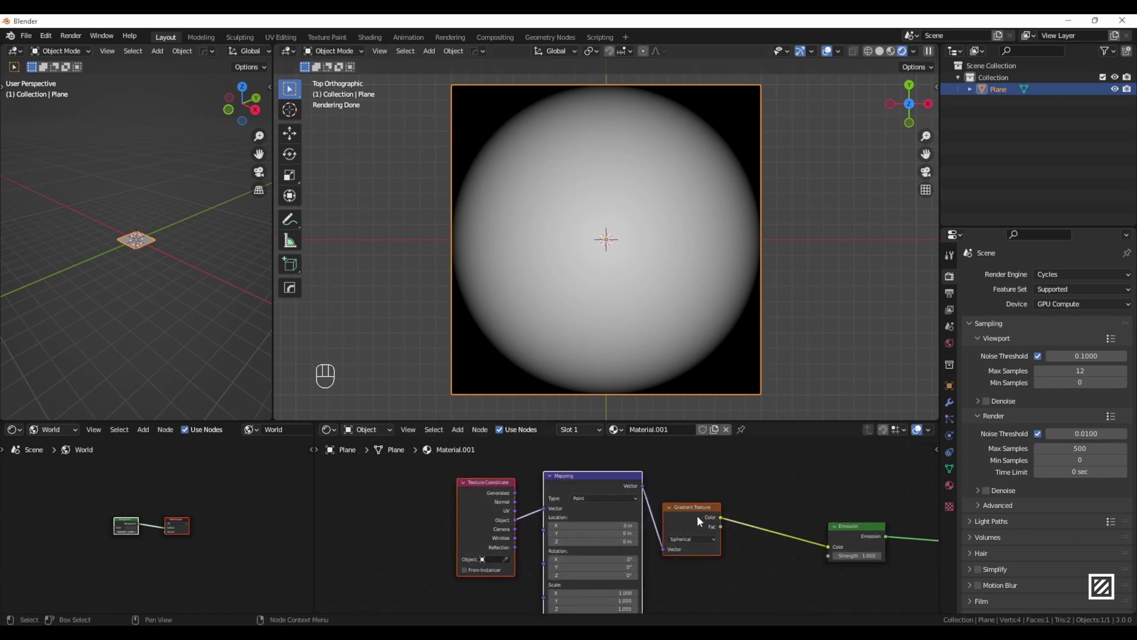
{"action": "left_click_drag", "start_coordinate": [702, 518], "coordinate": [574, 521]}
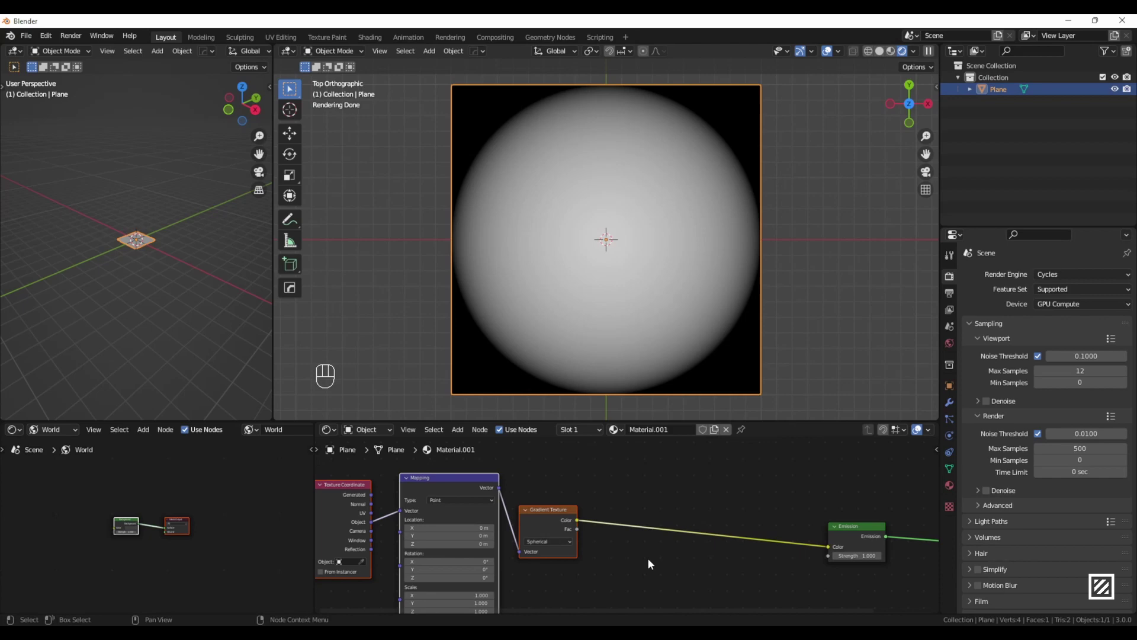
Step: Insert a Constant ColorRamp between gradient and emission and drag its white stop to size the disc
{"action": "left_click", "coordinate": [690, 563]}
{"action": "key", "text": "shift+a"}
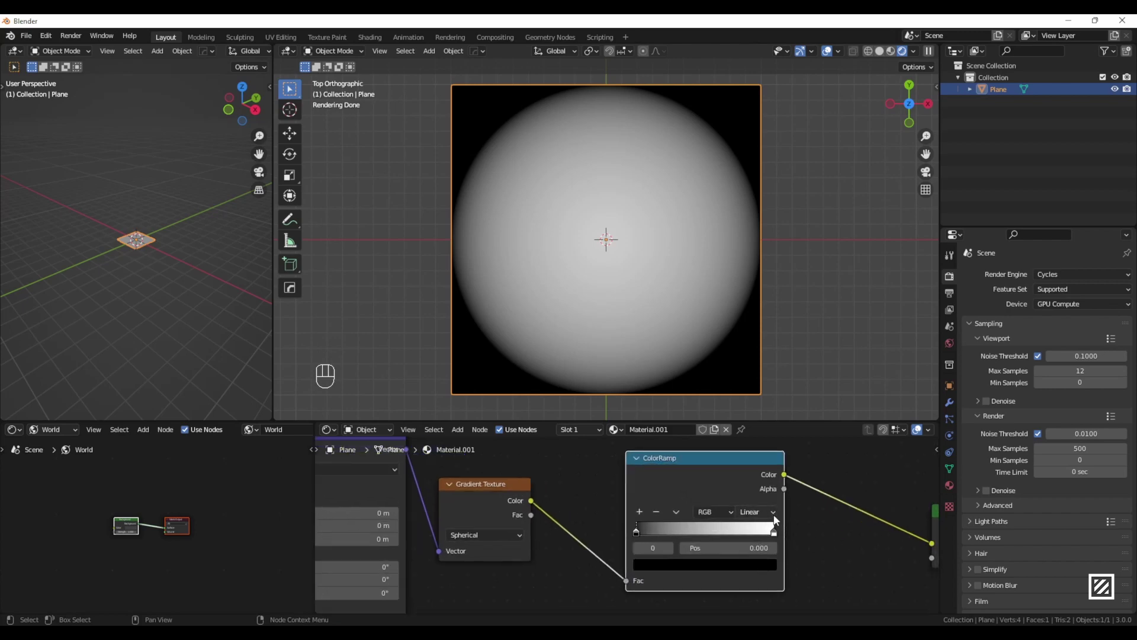
{"action": "left_click_drag", "start_coordinate": [777, 517], "coordinate": [777, 587]}
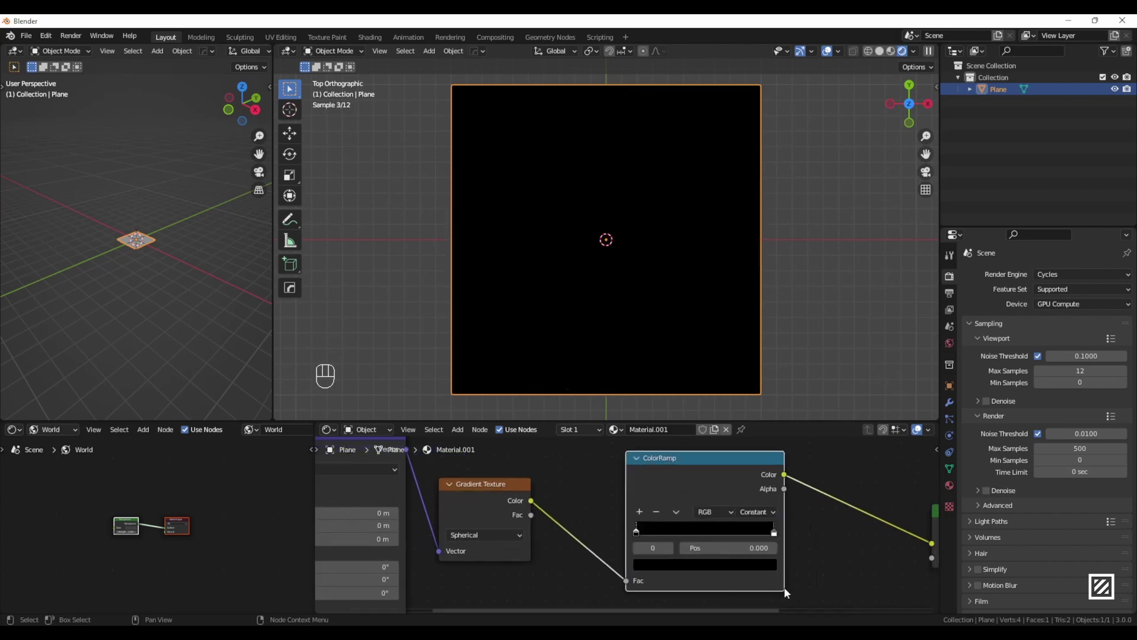
{"action": "left_click_drag", "start_coordinate": [776, 535], "coordinate": [703, 542]}
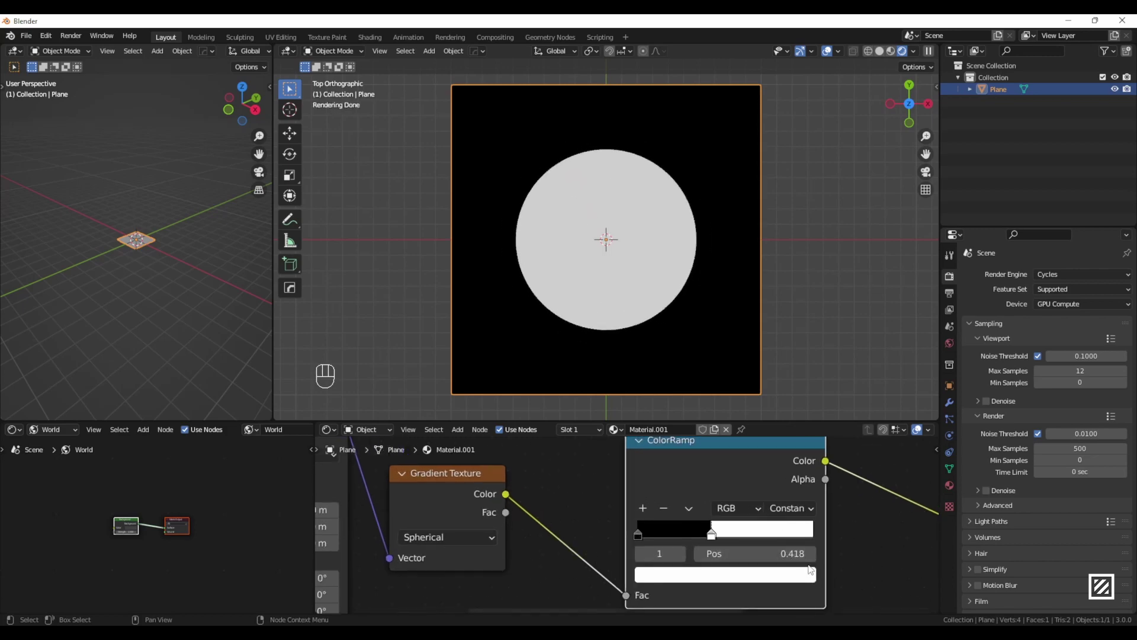
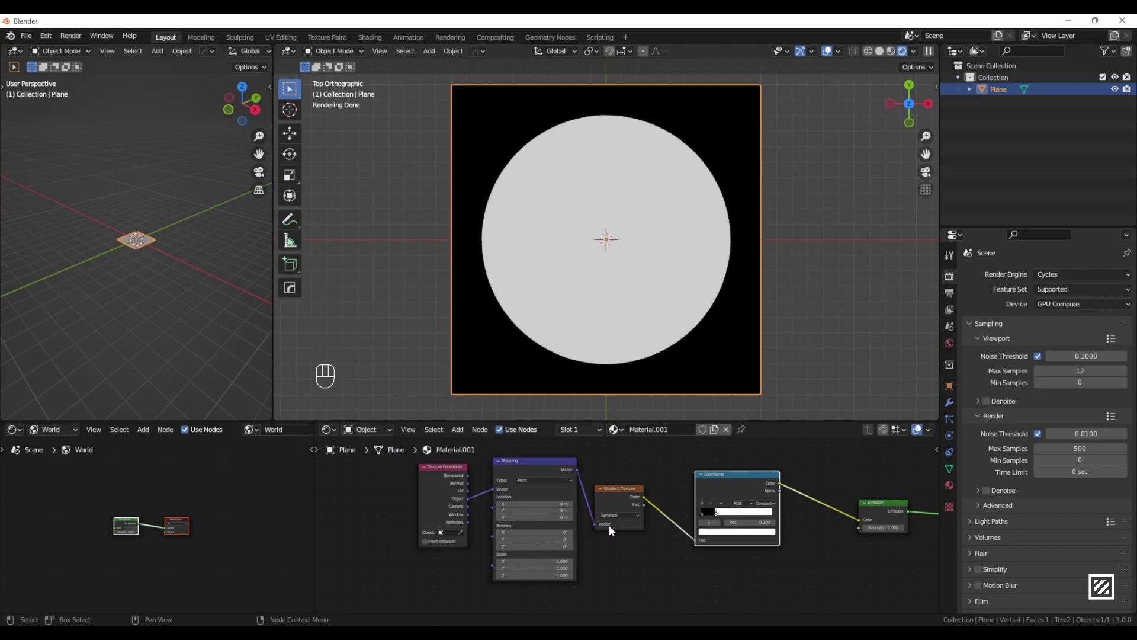
{"action": "left_click", "coordinate": [465, 474]}
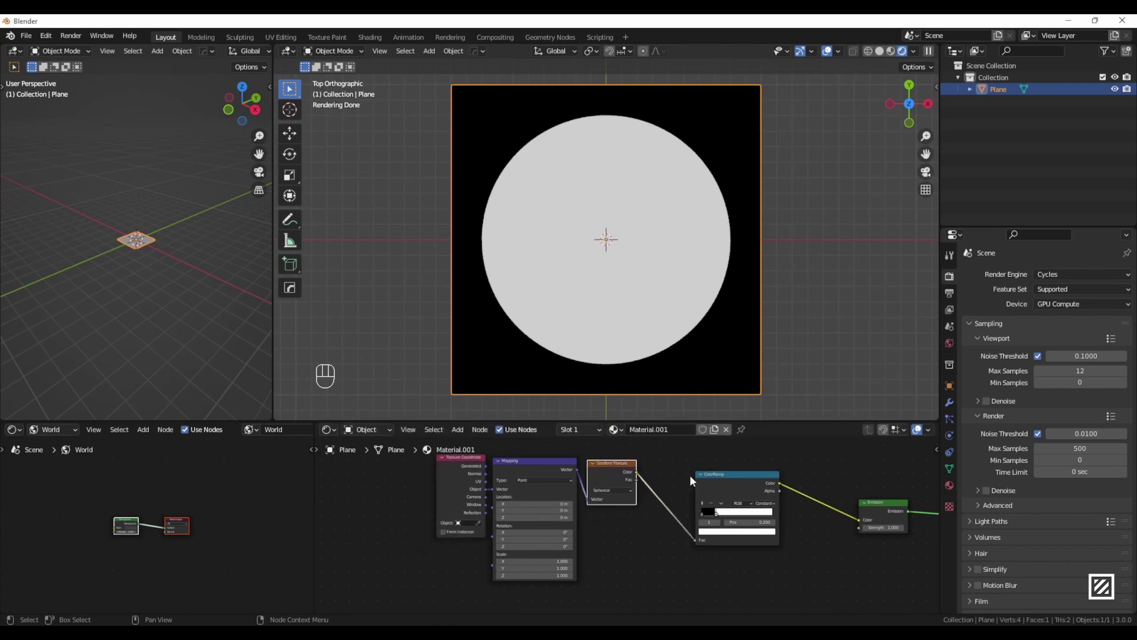
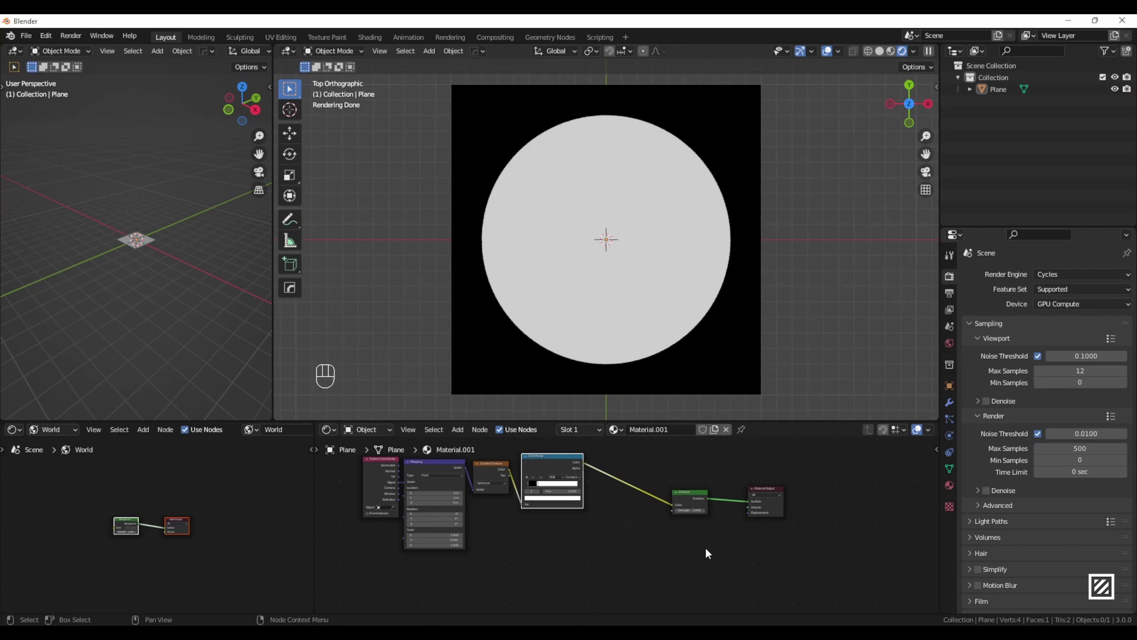
Step: Add a Transparent BSDF and a Mix Shader blending it with Emission, driven by the ColorRamp
{"action": "key", "text": "shift+a"}
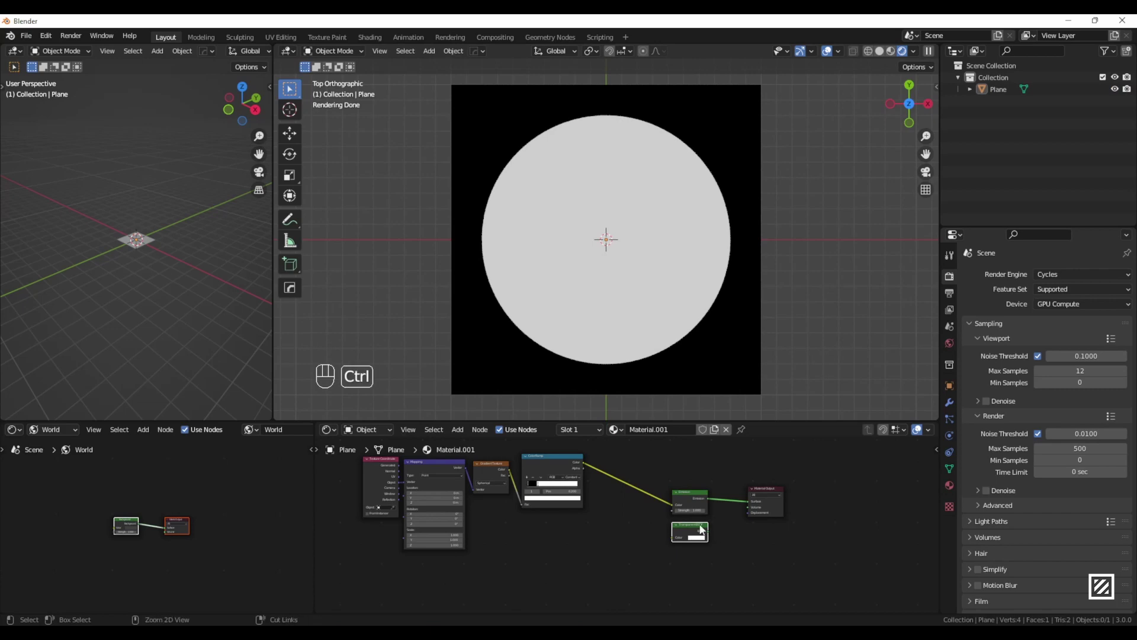
{"action": "left_click", "coordinate": [774, 491]}
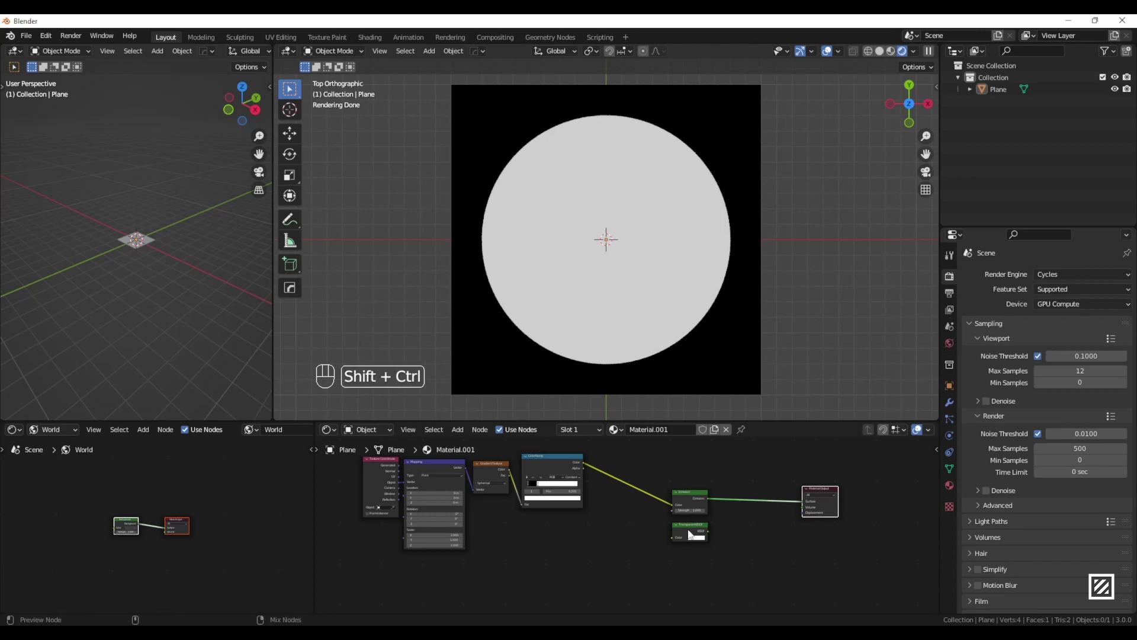
{"action": "left_click_drag", "start_coordinate": [692, 532], "coordinate": [698, 502]}
{"action": "left_click", "coordinate": [747, 511]}
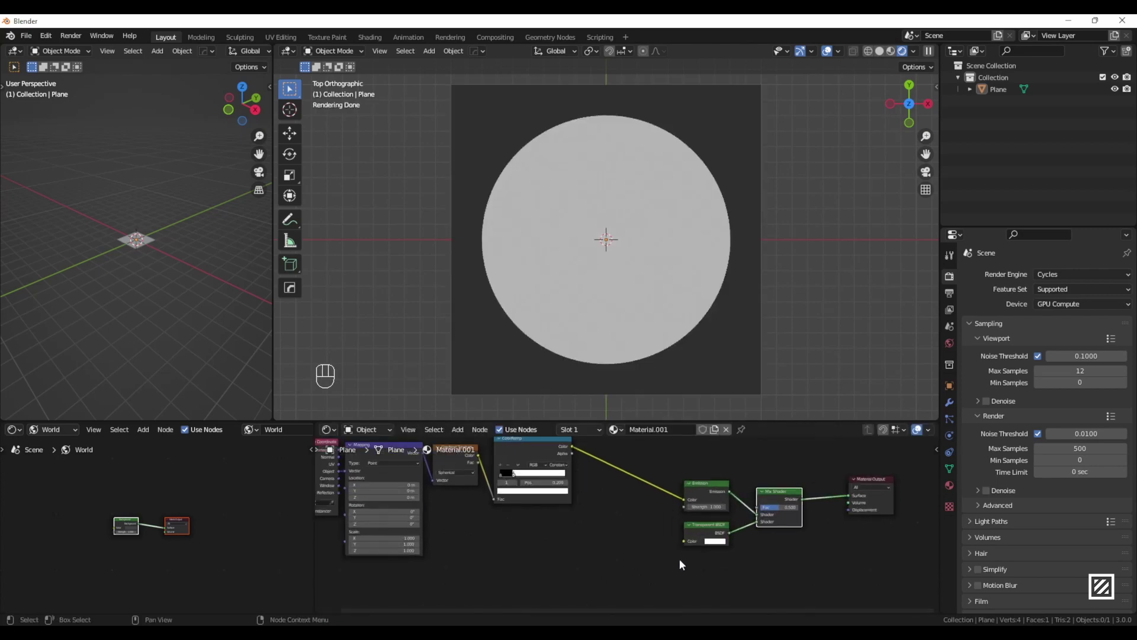
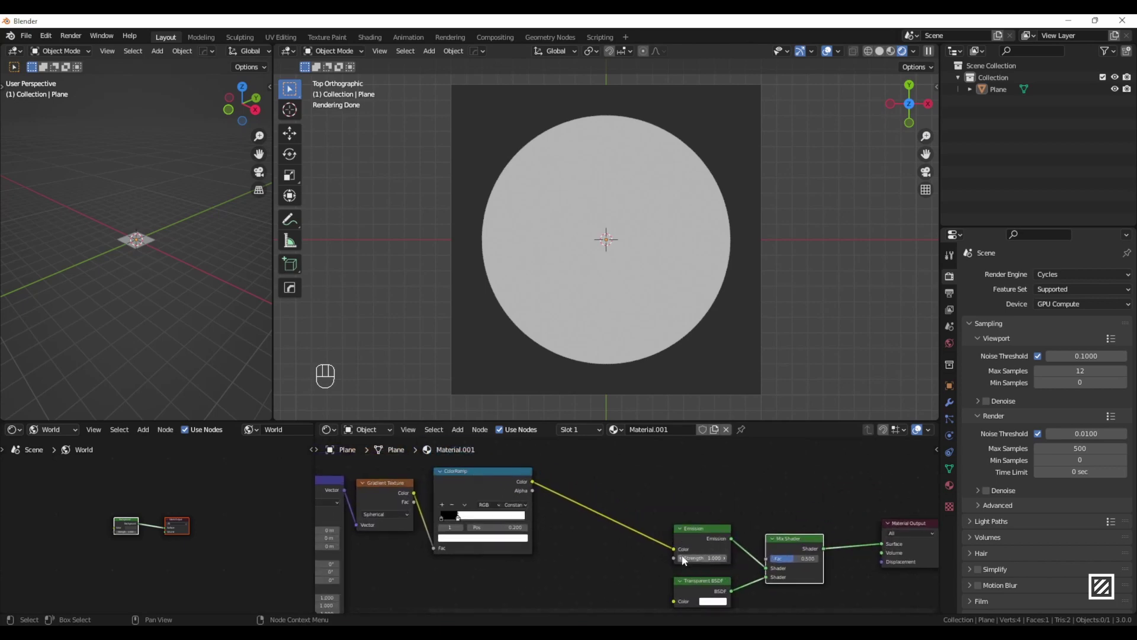
{"action": "left_click_drag", "start_coordinate": [745, 515], "coordinate": [771, 562]}
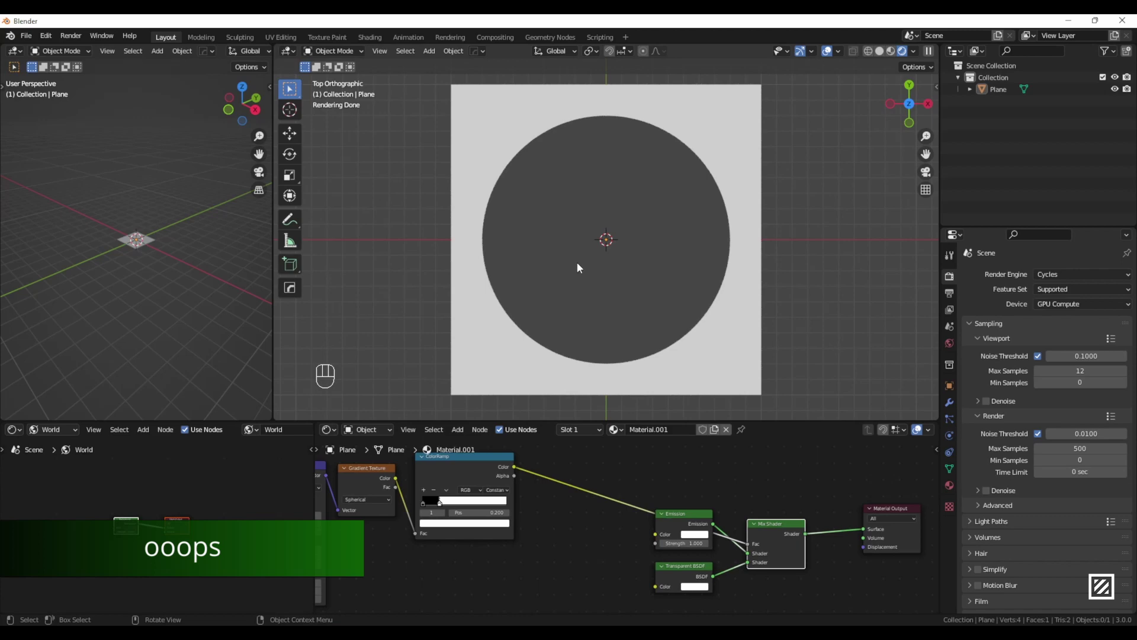
Step: Swap the Emission and Transparent links on the Mix Shader so the disc glows on transparency
{"action": "left_click_drag", "start_coordinate": [747, 213], "coordinate": [485, 325]}
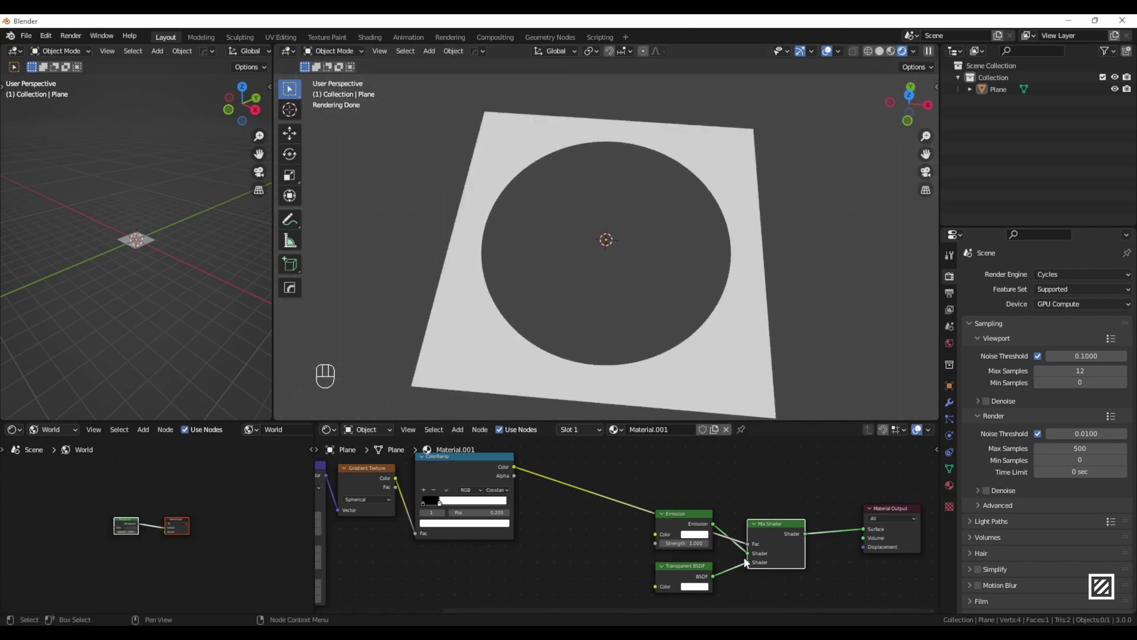
{"action": "left_click", "coordinate": [691, 519]}
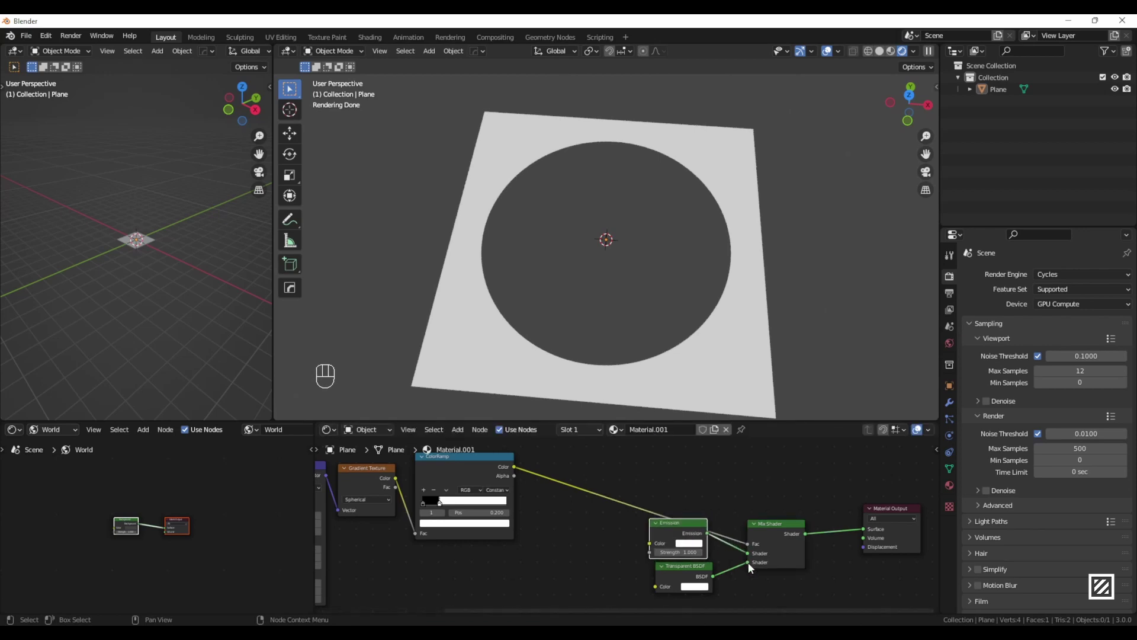
{"action": "left_click_drag", "start_coordinate": [752, 567], "coordinate": [750, 557]}
{"action": "left_click_drag", "start_coordinate": [664, 311], "coordinate": [687, 255]}
{"action": "left_click_drag", "start_coordinate": [662, 282], "coordinate": [606, 272]}
{"action": "left_click_drag", "start_coordinate": [606, 271], "coordinate": [611, 317]}
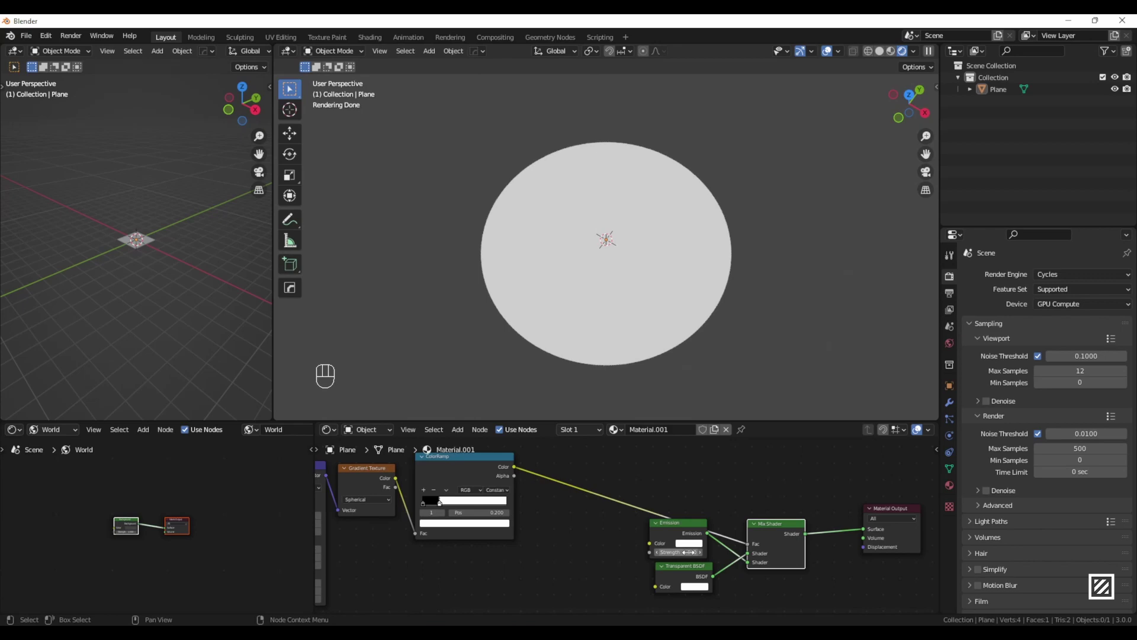
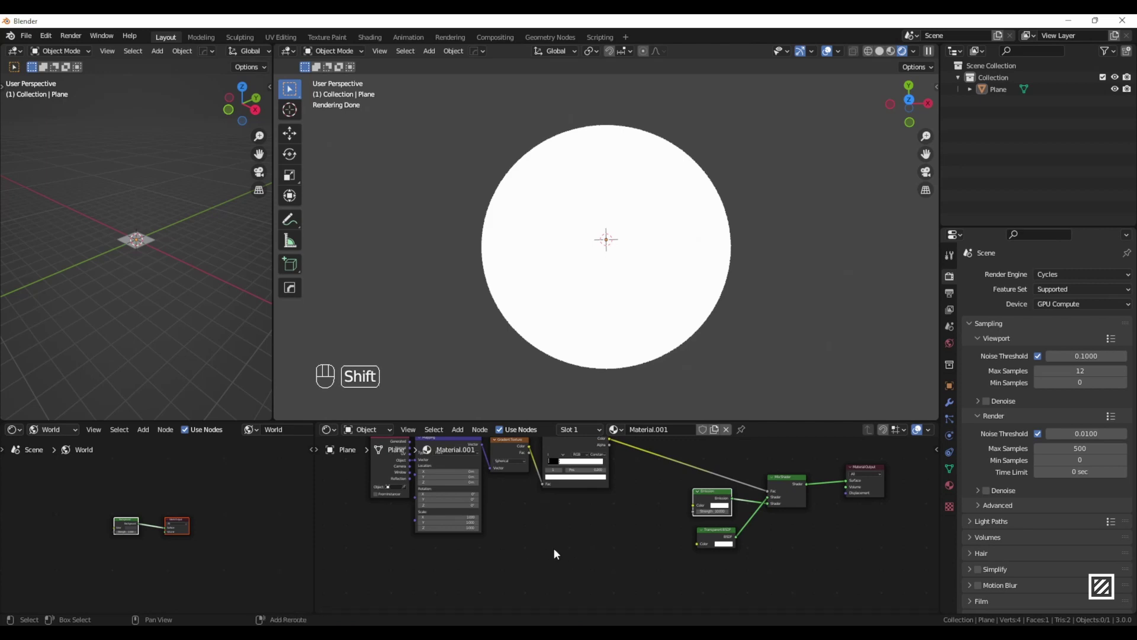
Step: Duplicate the gradient texture as Linear and add a second Converter ColorRamp for it
{"action": "key", "text": "shift+a"}
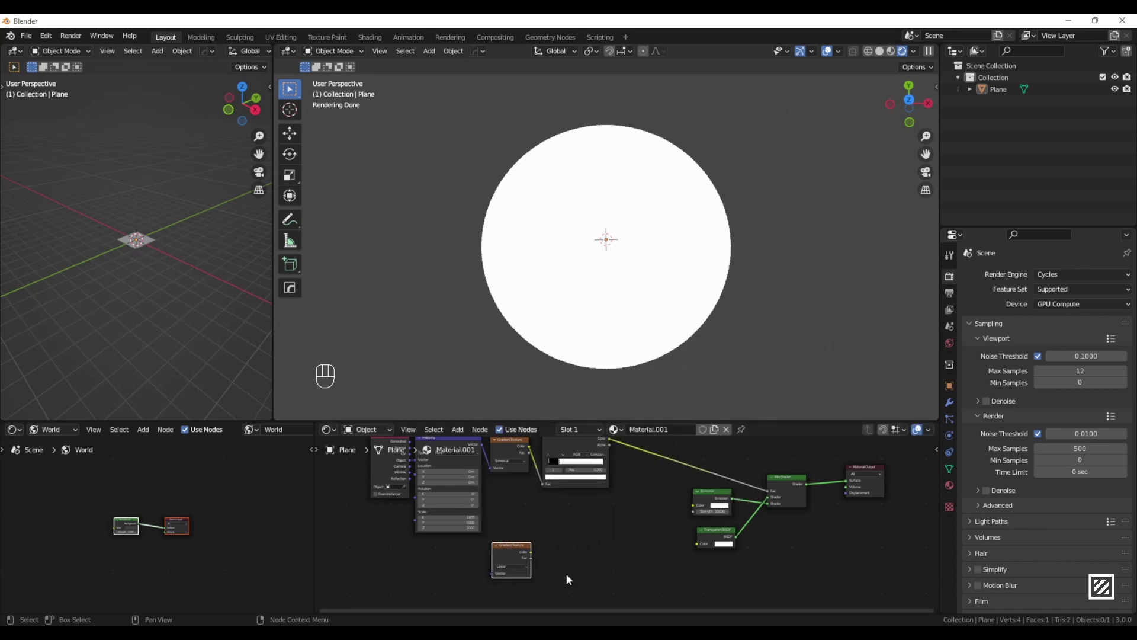
{"action": "key", "text": "shift+a"}
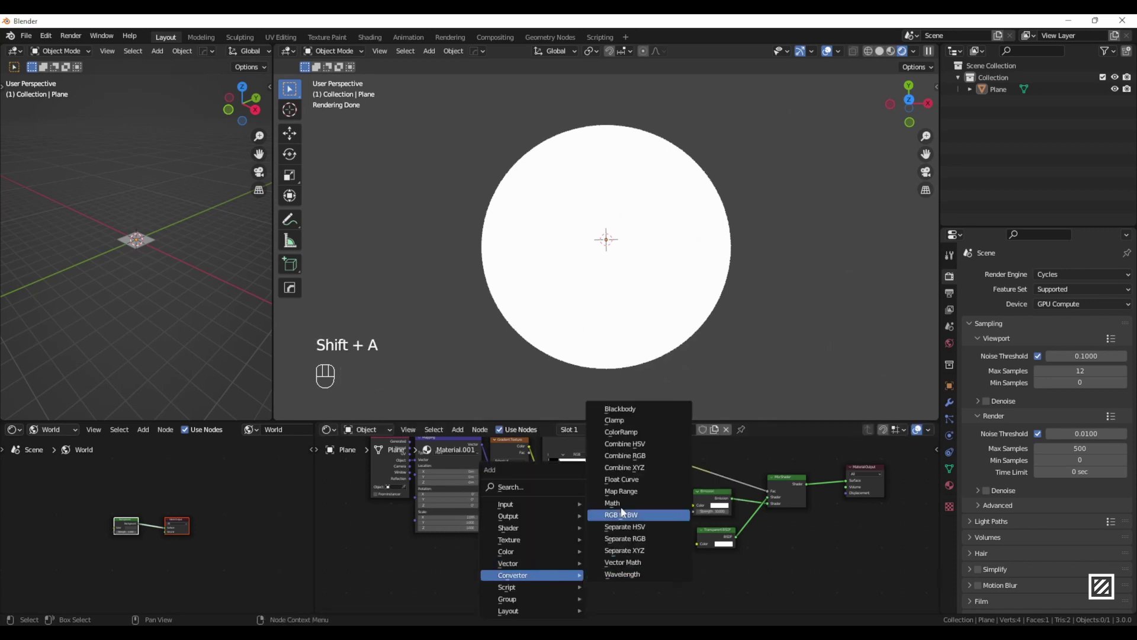
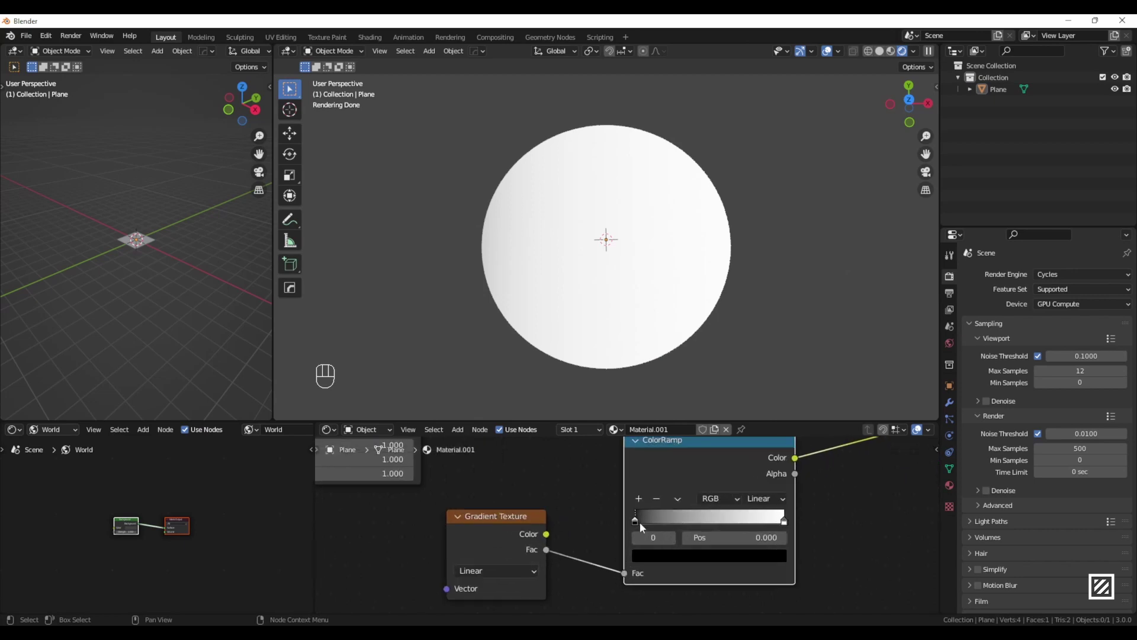
Step: Set the new ColorRamp stops to yellow and red so the disc shades yellow to red
{"action": "left_click", "coordinate": [685, 565]}
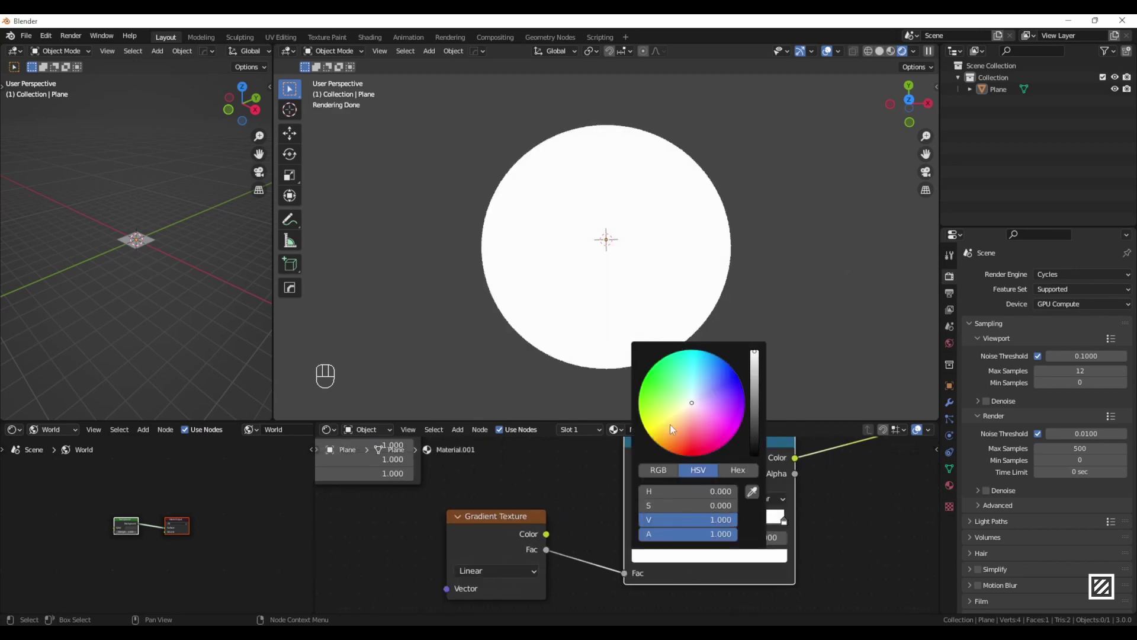
{"action": "left_click", "coordinate": [787, 523]}
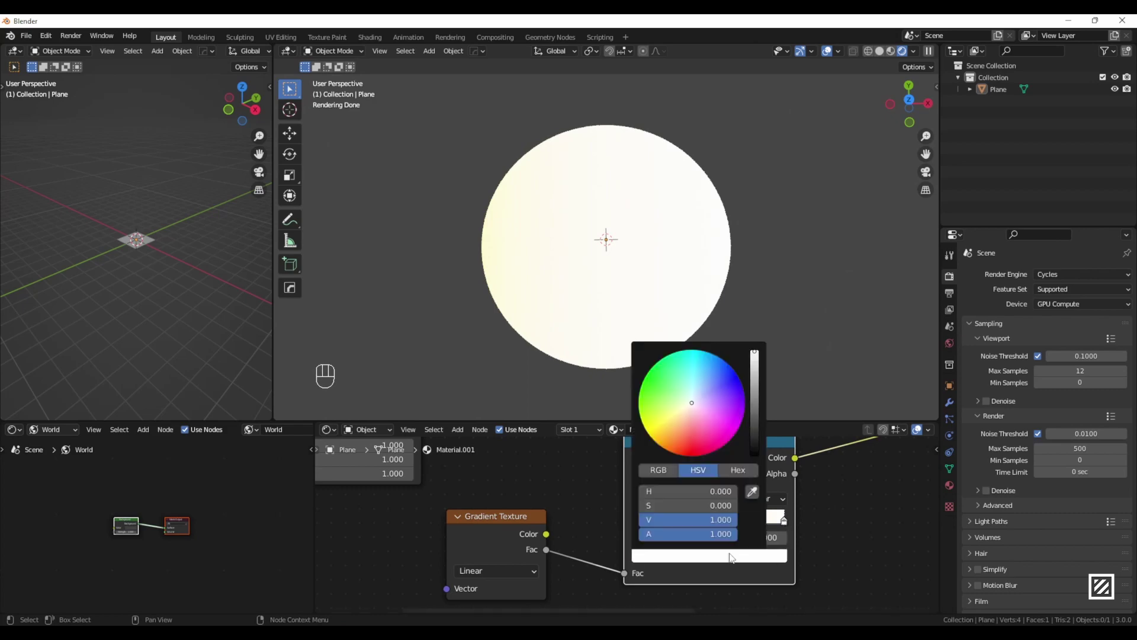
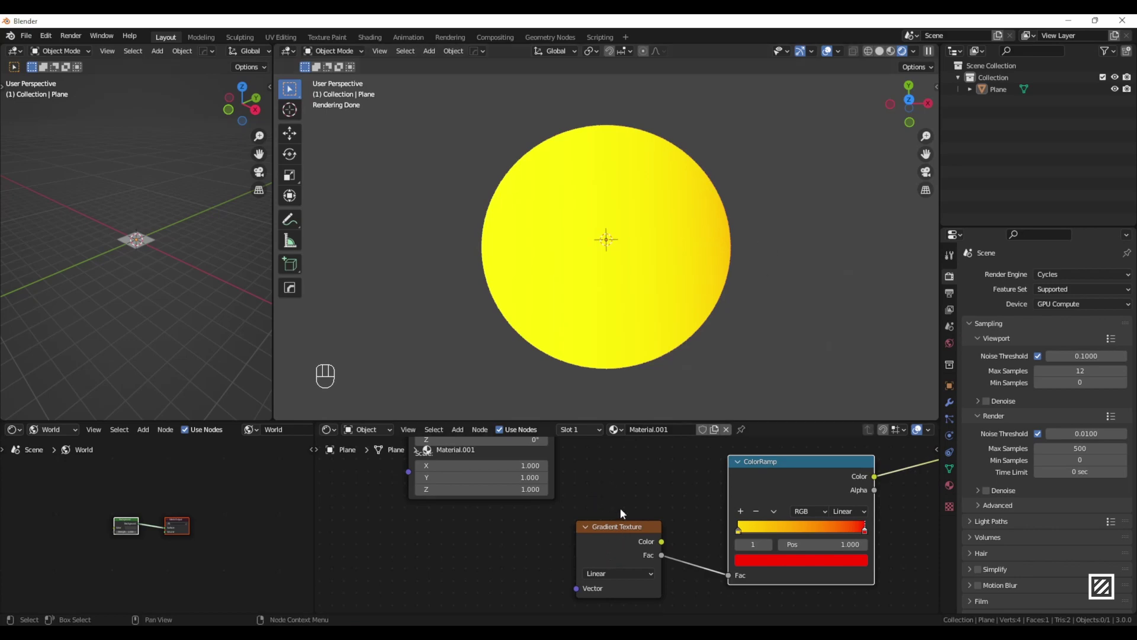
{"action": "left_click", "coordinate": [610, 530]}
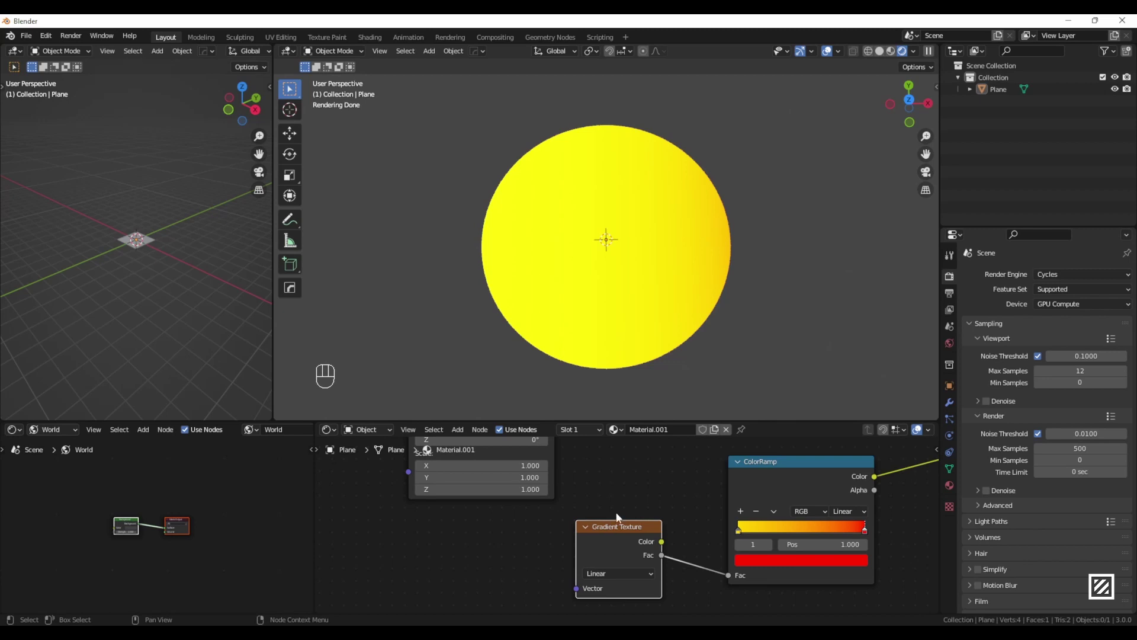
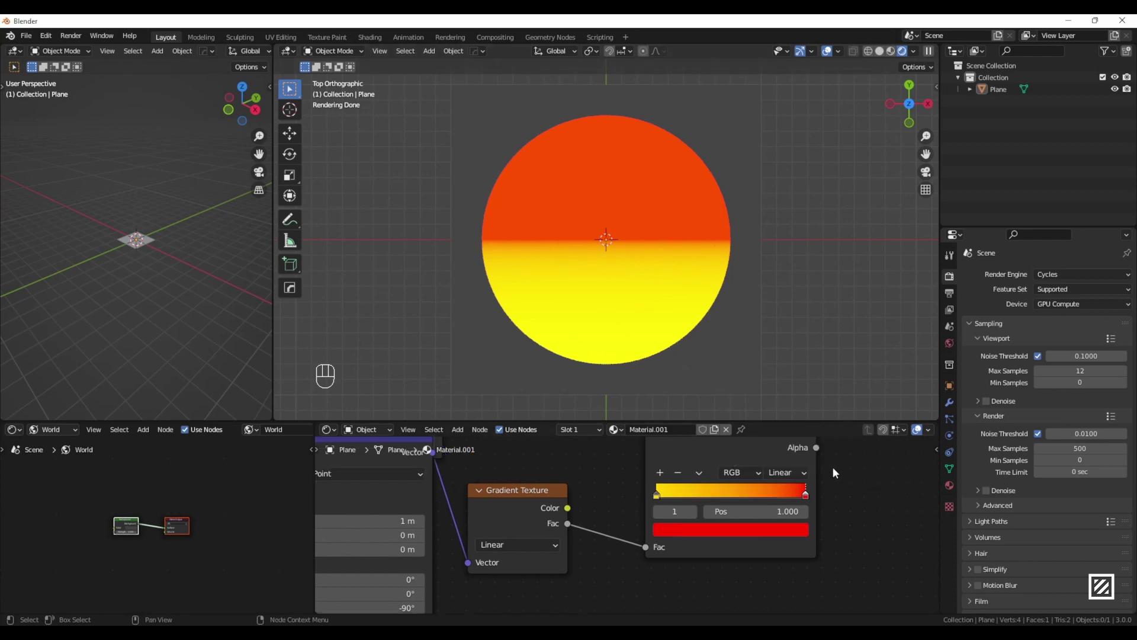
Step: Set the ramp interpolation to Ease and bring the Mapping node's scale values into view
{"action": "left_click_drag", "start_coordinate": [796, 478], "coordinate": [796, 493]}
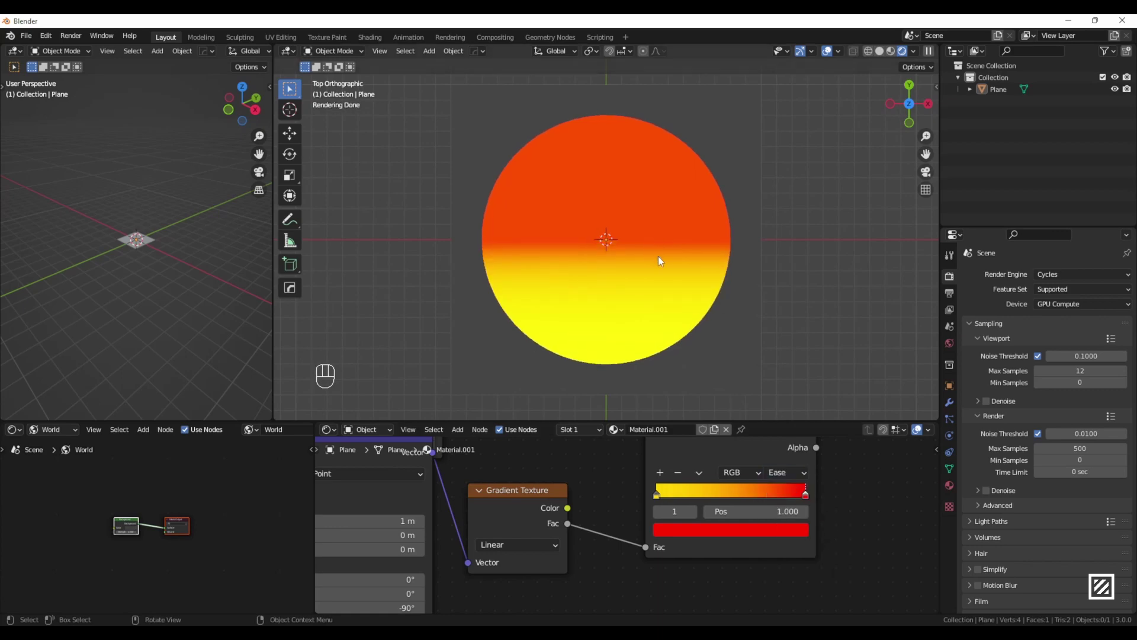
{"action": "left_click", "coordinate": [589, 564]}
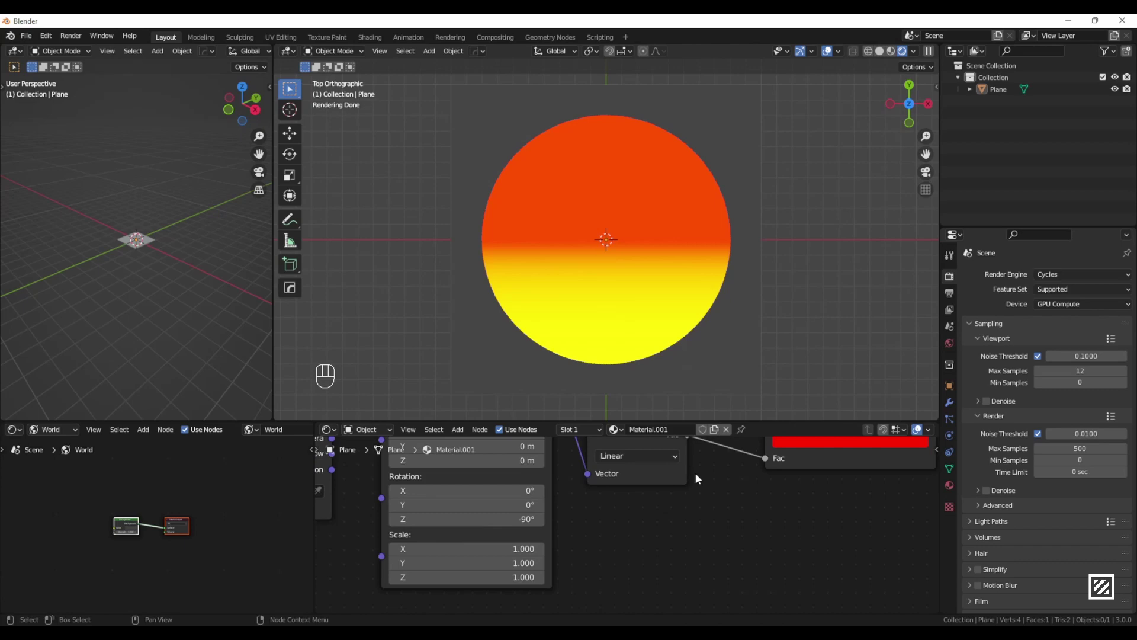
{"action": "left_click_drag", "start_coordinate": [604, 534], "coordinate": [690, 496]}
{"action": "left_click", "coordinate": [673, 517]}
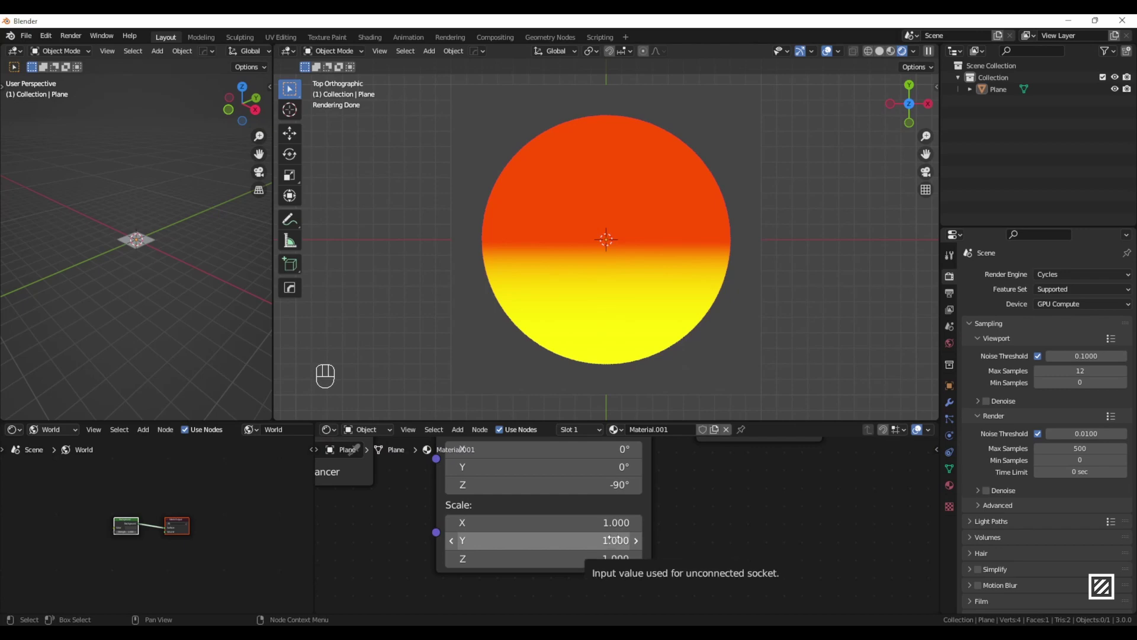
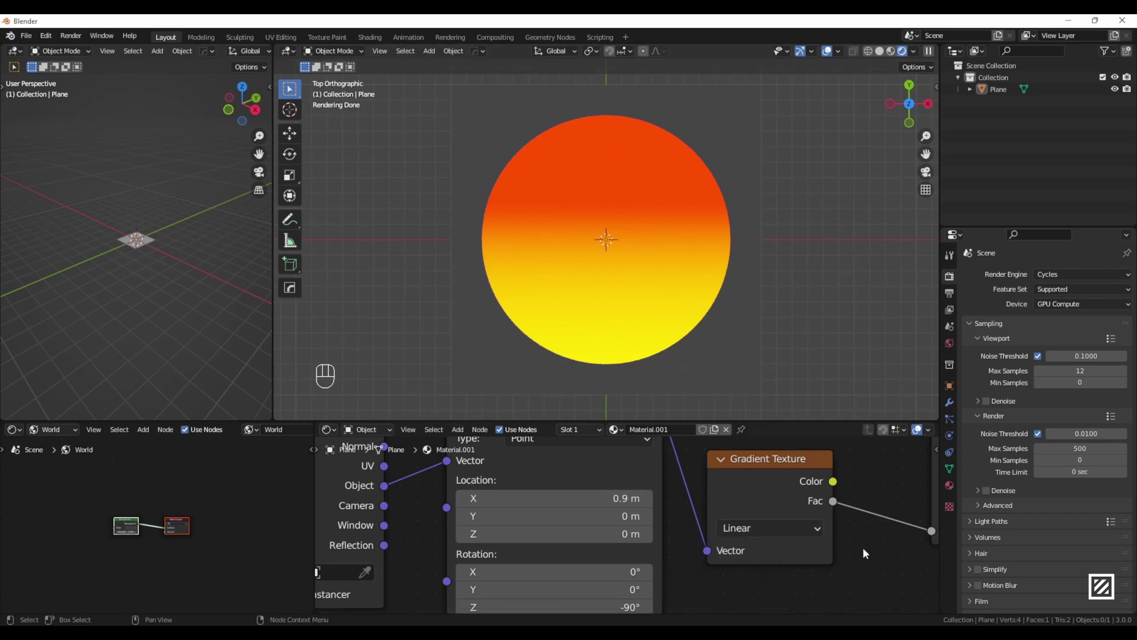
Step: Frame the whole node tree and box-select the texture and mapping nodes
{"action": "left_click", "coordinate": [838, 552]}
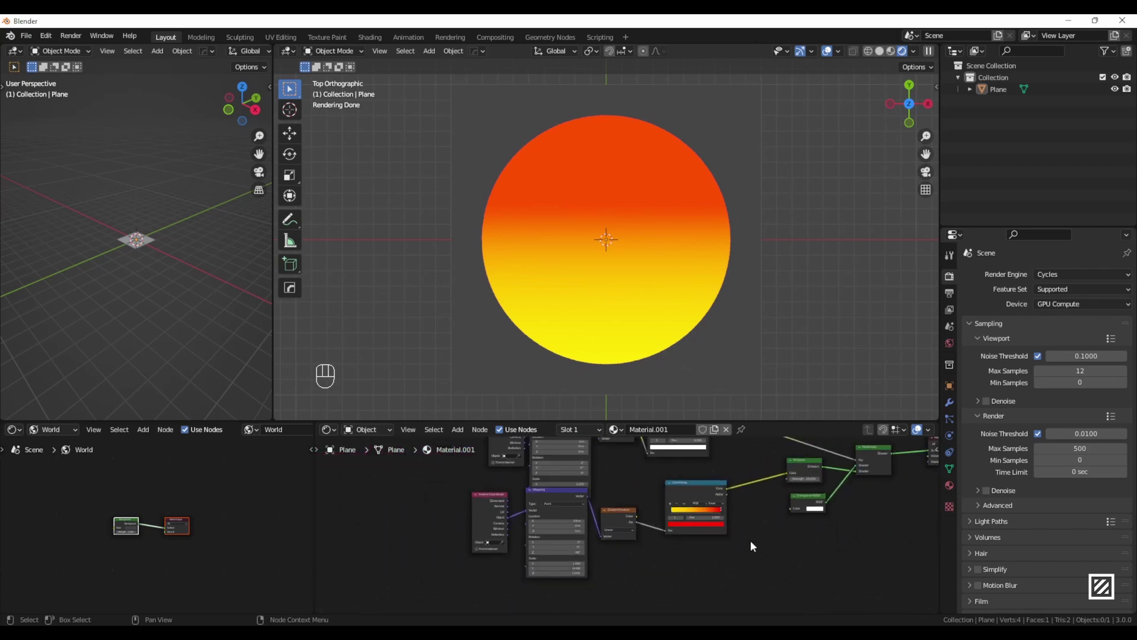
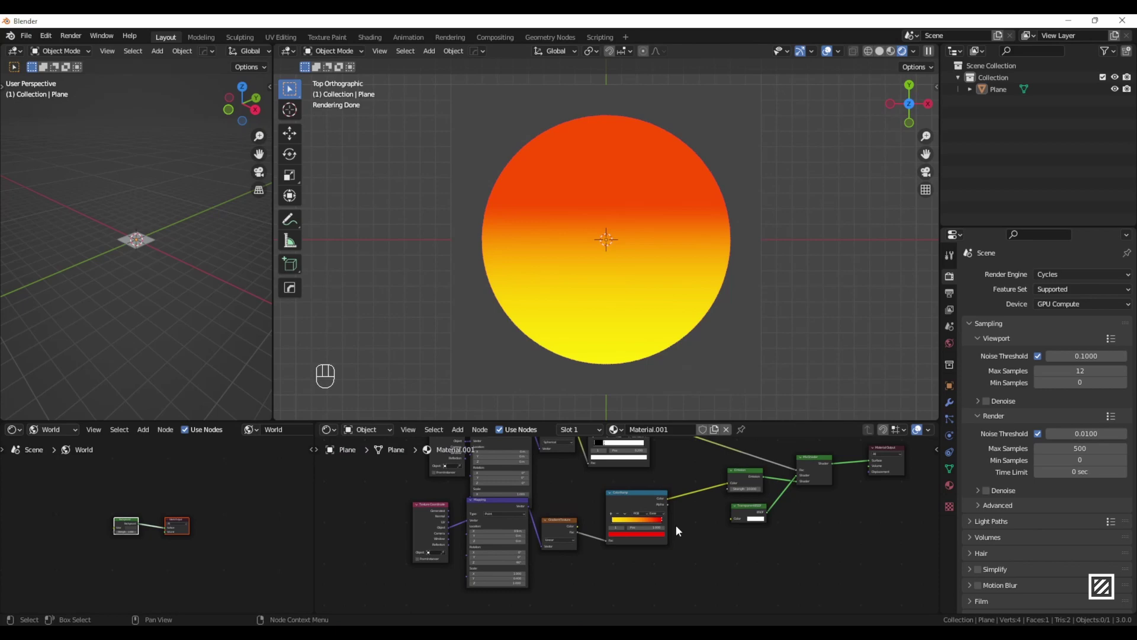
{"action": "left_click_drag", "start_coordinate": [690, 364], "coordinate": [735, 483]}
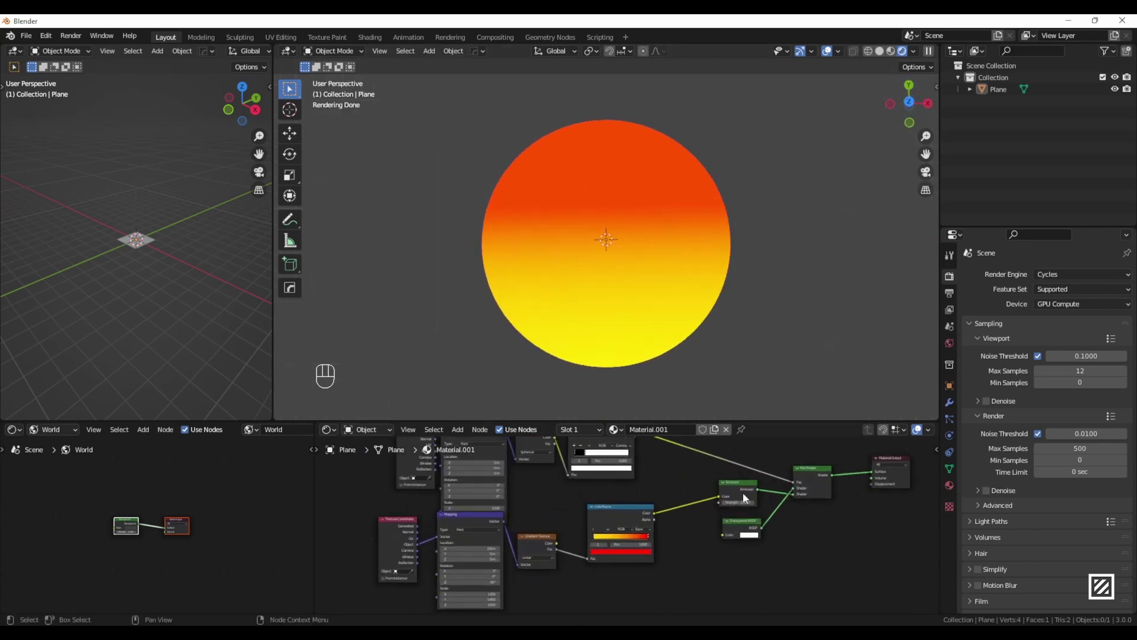
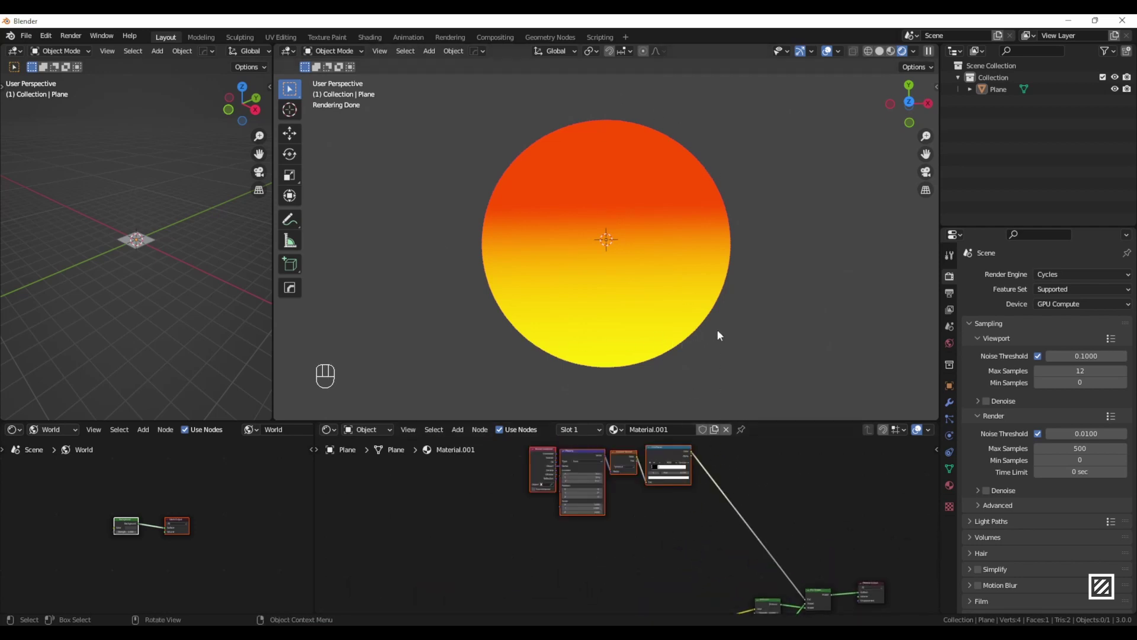
Step: Add a Wave Texture (Bands) with its own ColorRamp placed below the existing nodes
{"action": "left_click", "coordinate": [634, 562]}
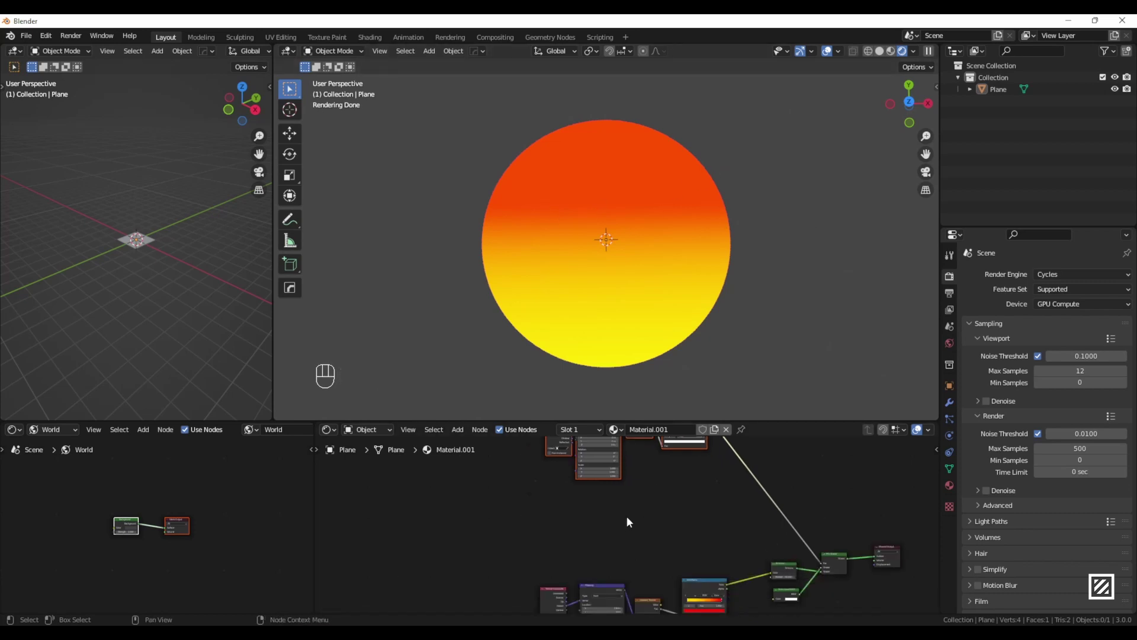
{"action": "key", "text": "shift+a"}
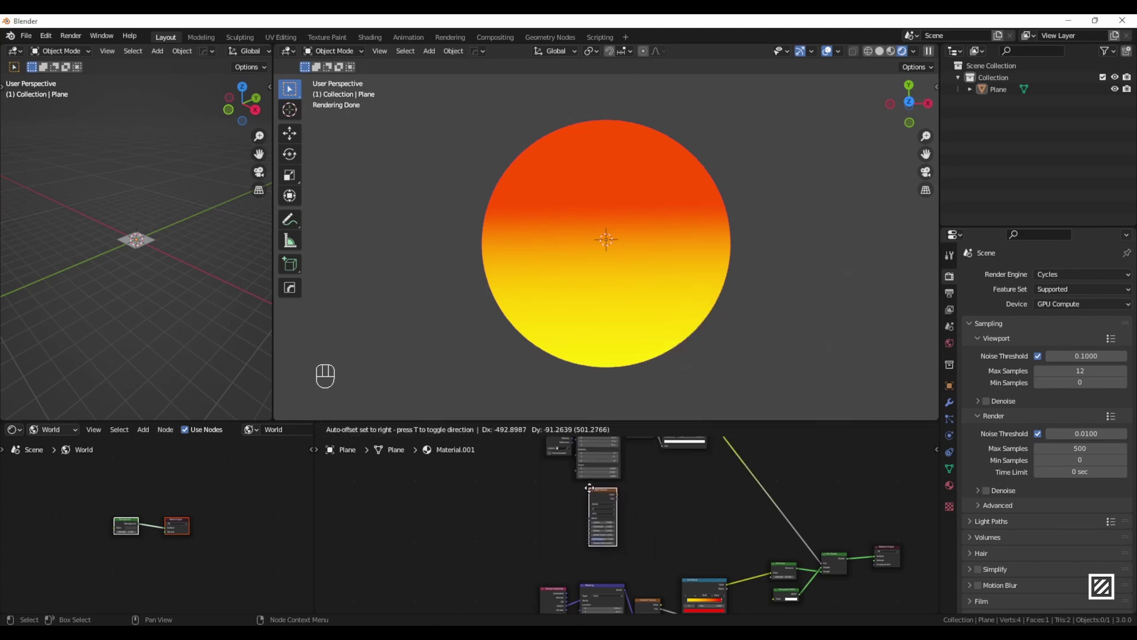
{"action": "left_click", "coordinate": [681, 512]}
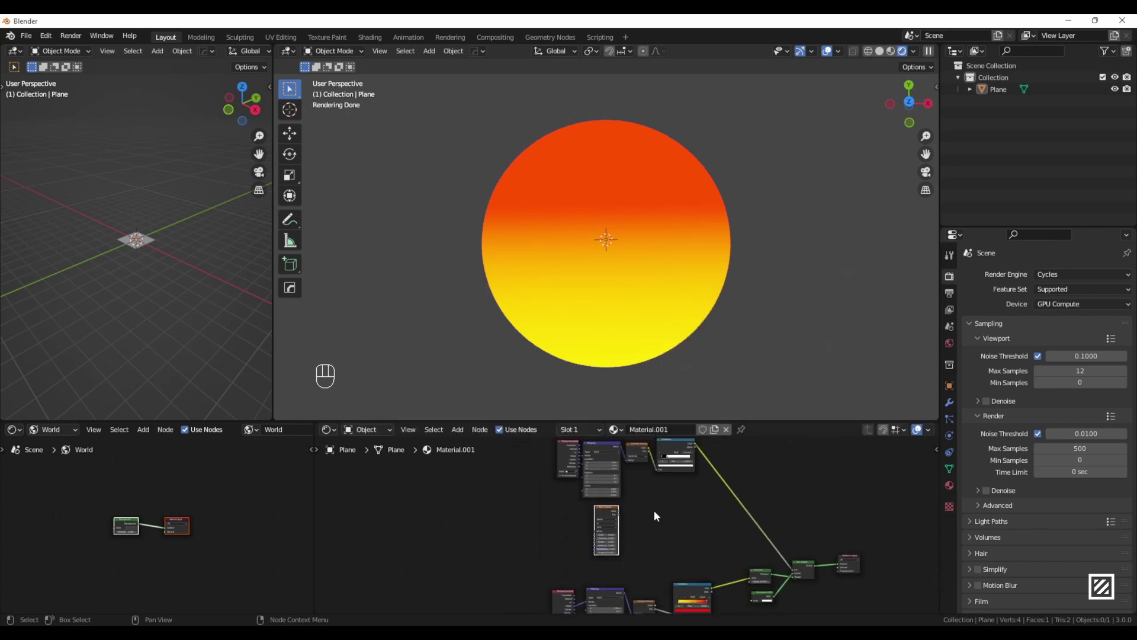
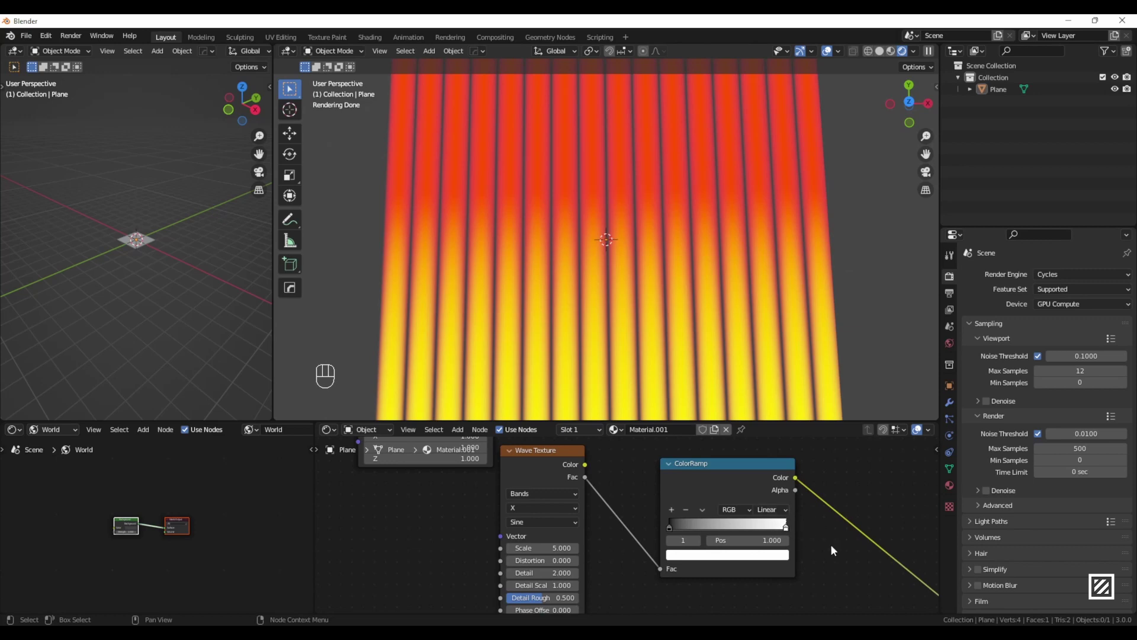
Step: Set the stripe ColorRamp to Constant, wave direction to Y and Scale to 1.2 for wide hard bars
{"action": "left_click_drag", "start_coordinate": [785, 516], "coordinate": [792, 573]}
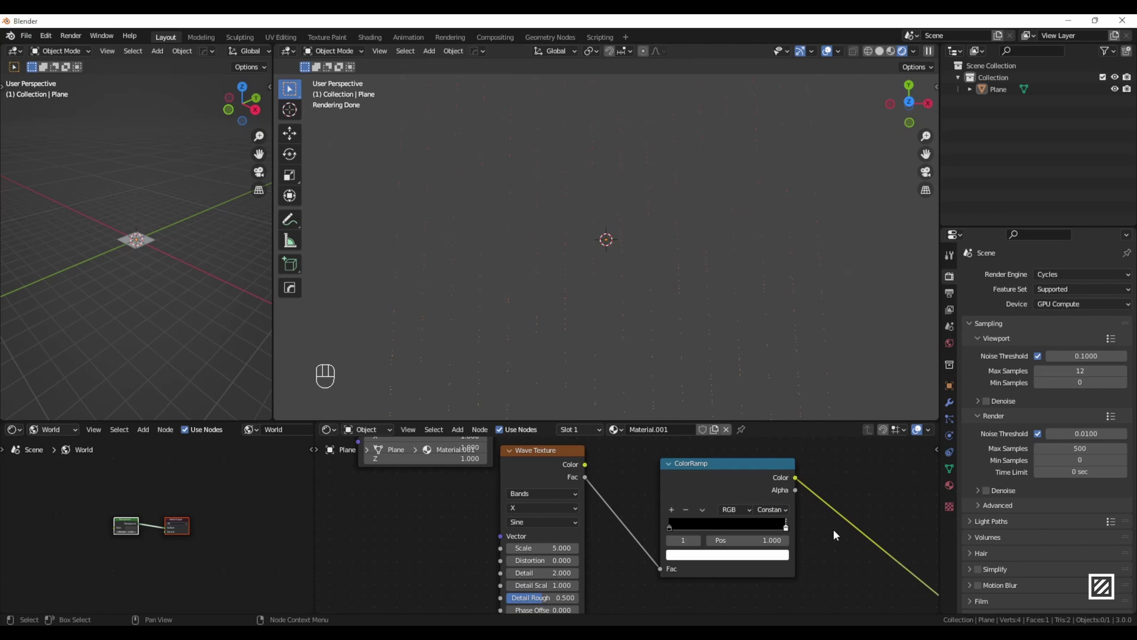
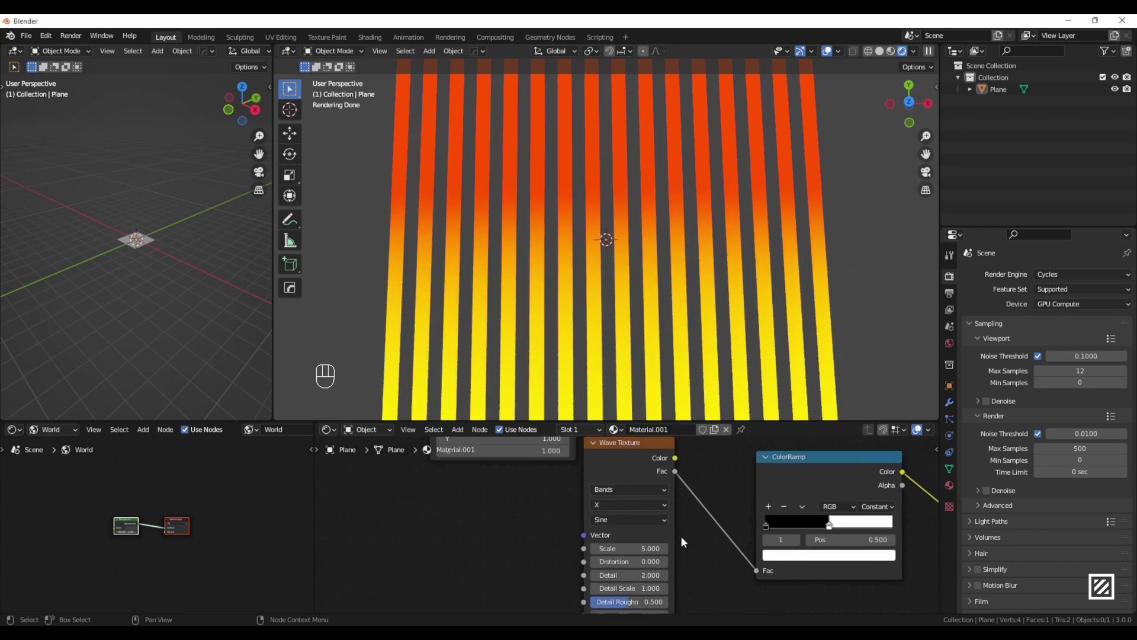
{"action": "left_click", "coordinate": [694, 486]}
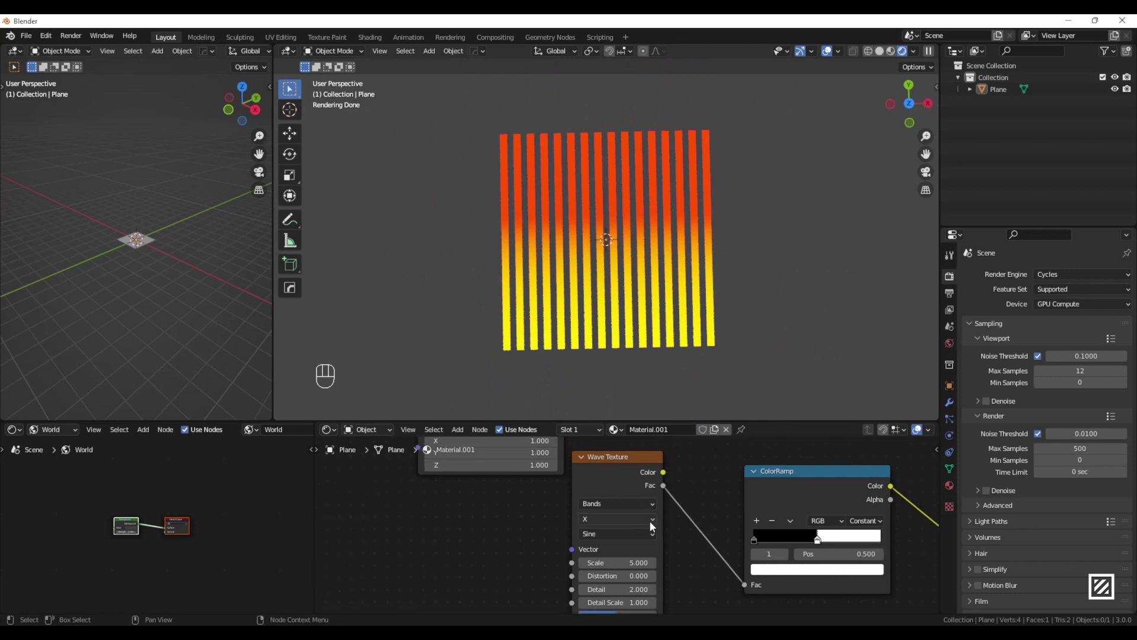
{"action": "left_click_drag", "start_coordinate": [629, 524], "coordinate": [637, 547]}
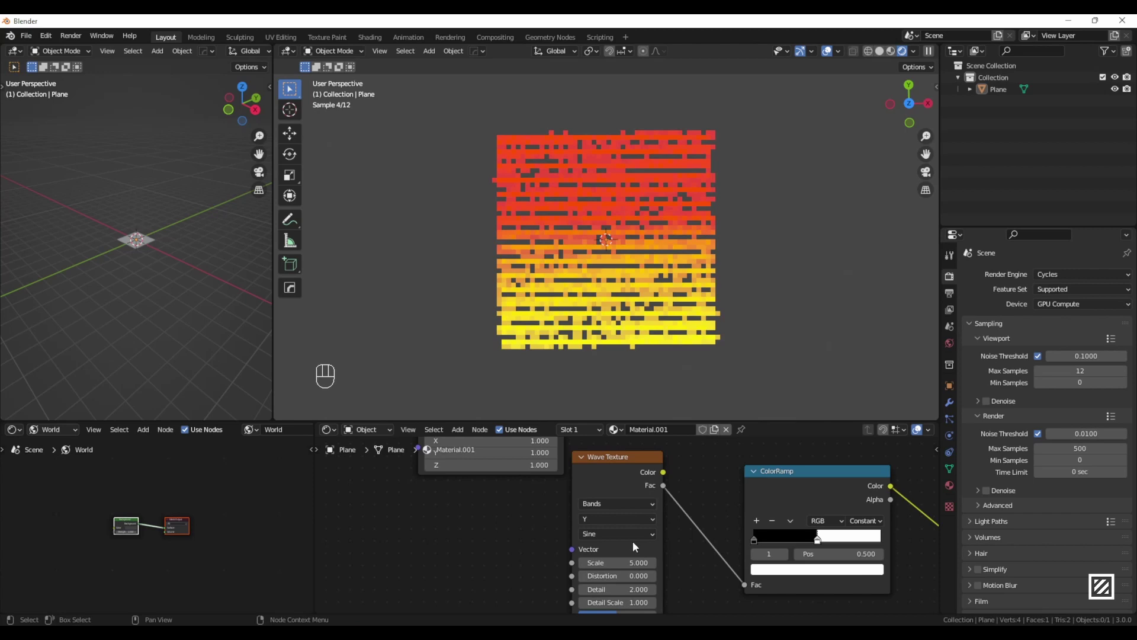
{"action": "left_click_drag", "start_coordinate": [681, 335], "coordinate": [682, 332]}
{"action": "left_click", "coordinate": [682, 331]}
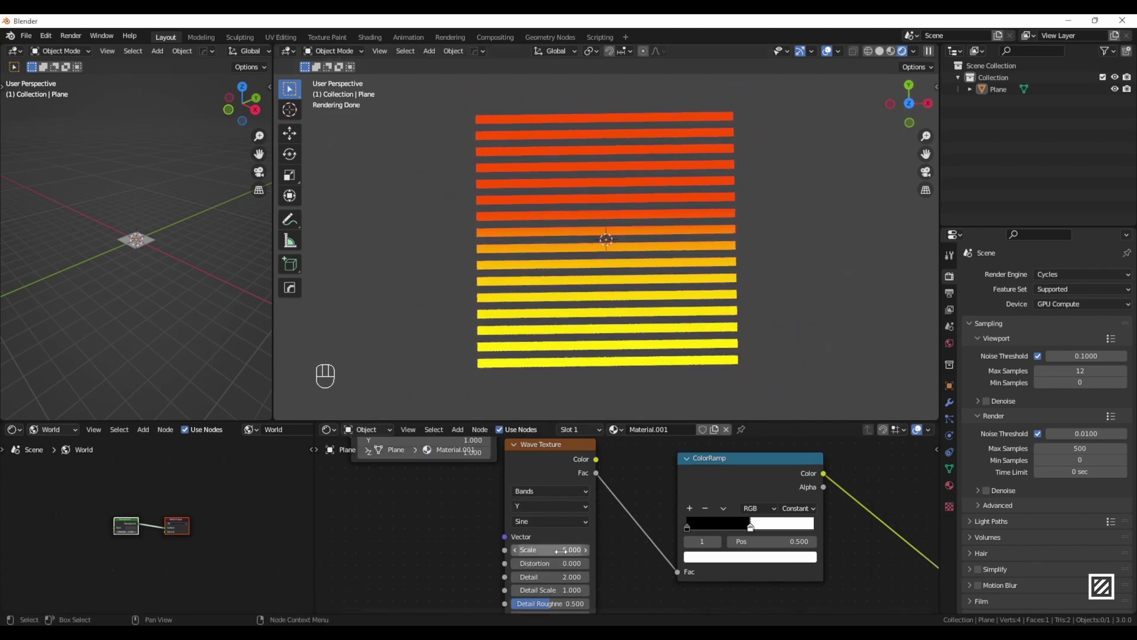
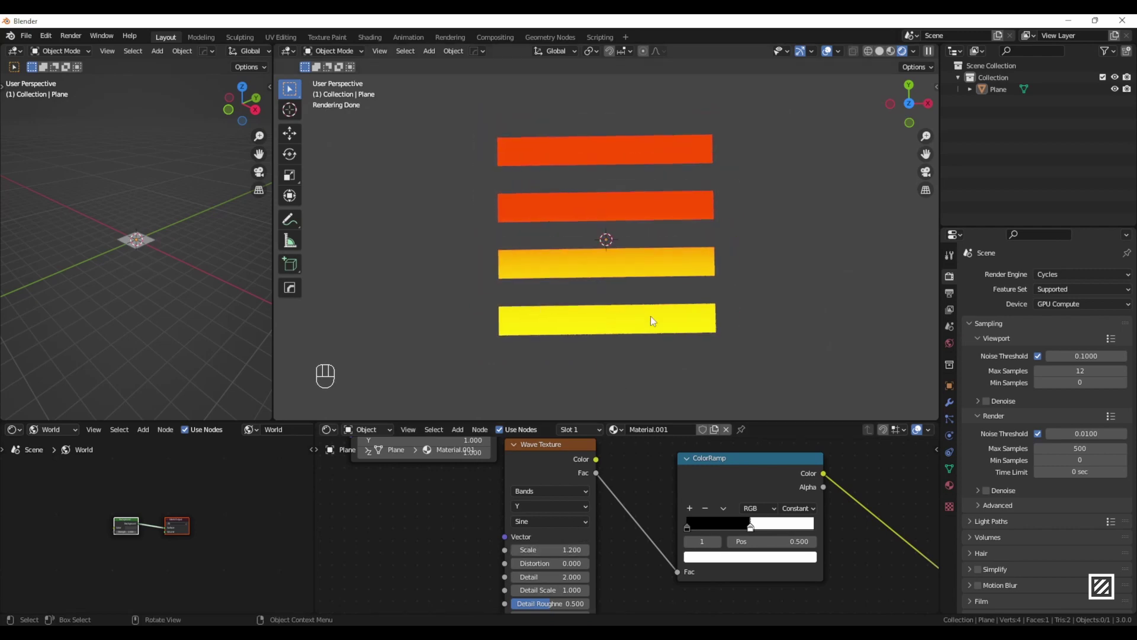
{"action": "left_click_drag", "start_coordinate": [676, 347], "coordinate": [673, 343]}
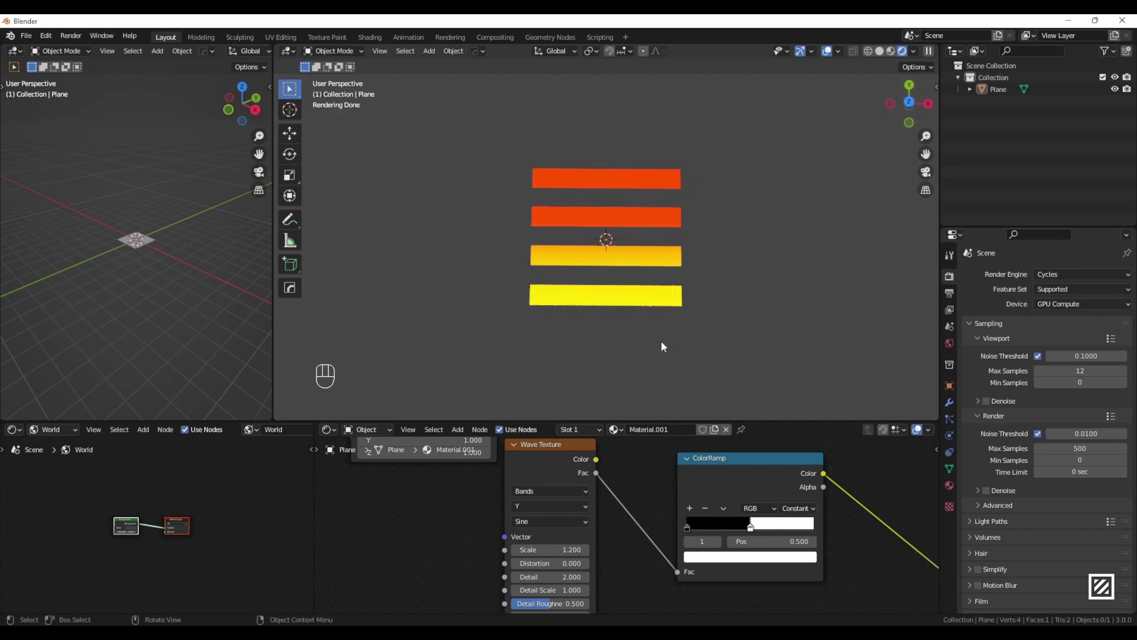
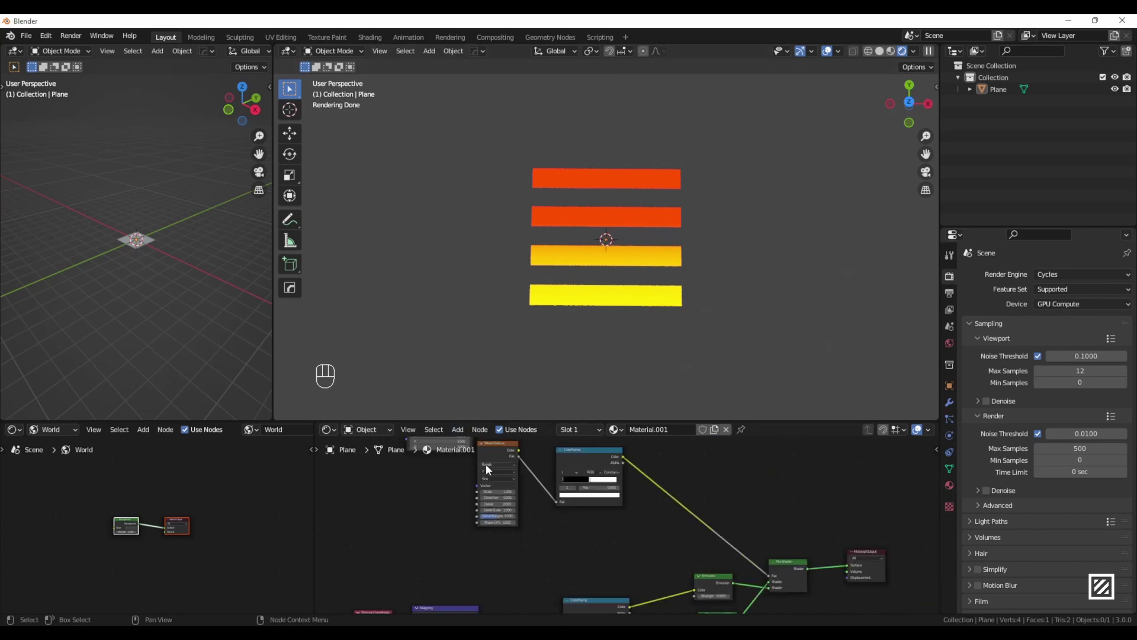
Step: Duplicate the Wave Texture and ColorRamp pair below the originals and add a MixRGB joining both ramps
{"action": "left_click_drag", "start_coordinate": [516, 458], "coordinate": [497, 452]}
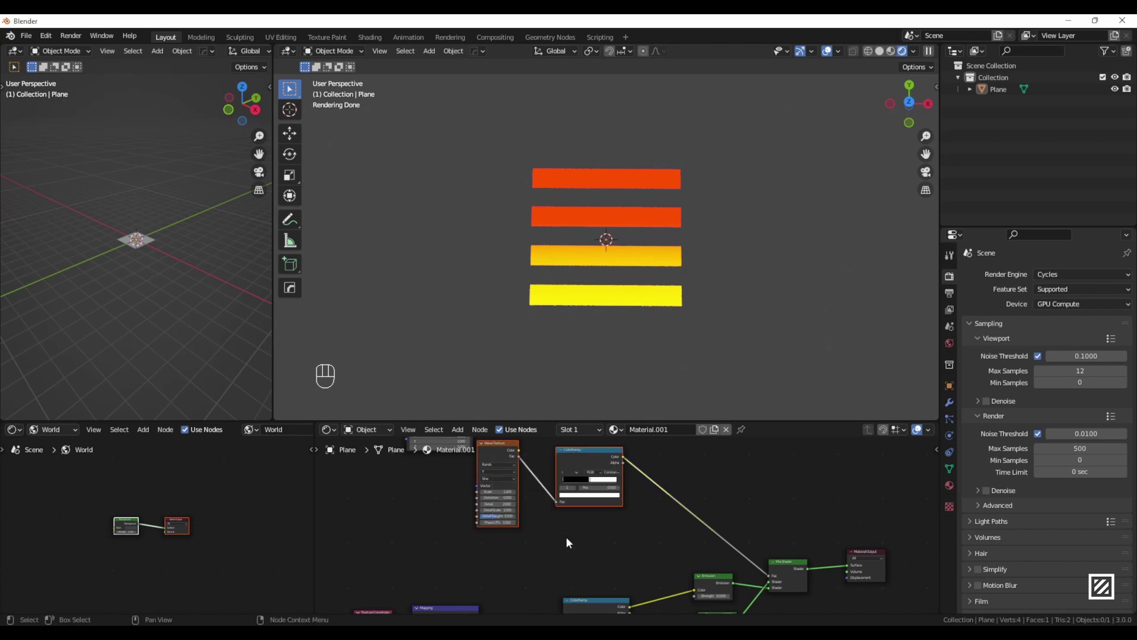
{"action": "key", "text": "ctrl+z"}
{"action": "key", "text": "shift+d"}
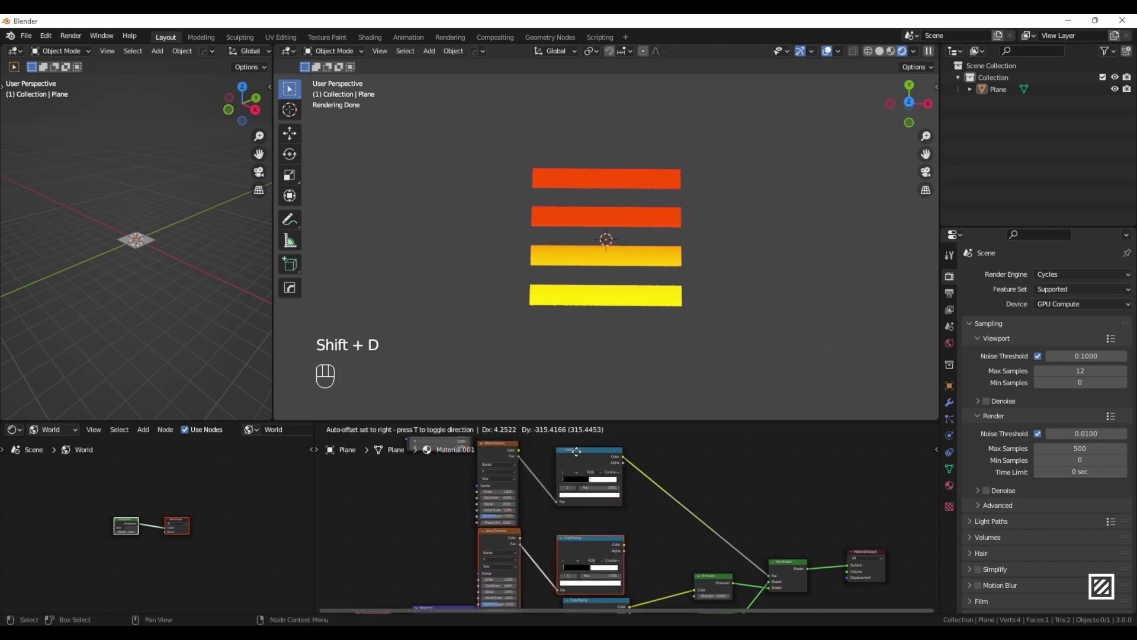
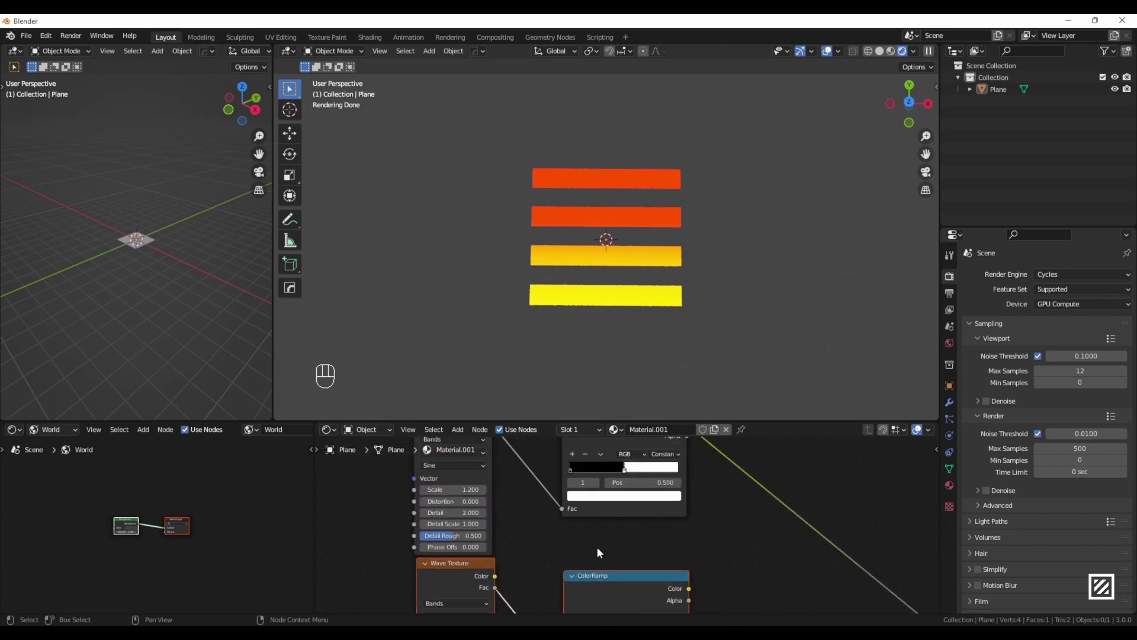
{"action": "left_click", "coordinate": [641, 551]}
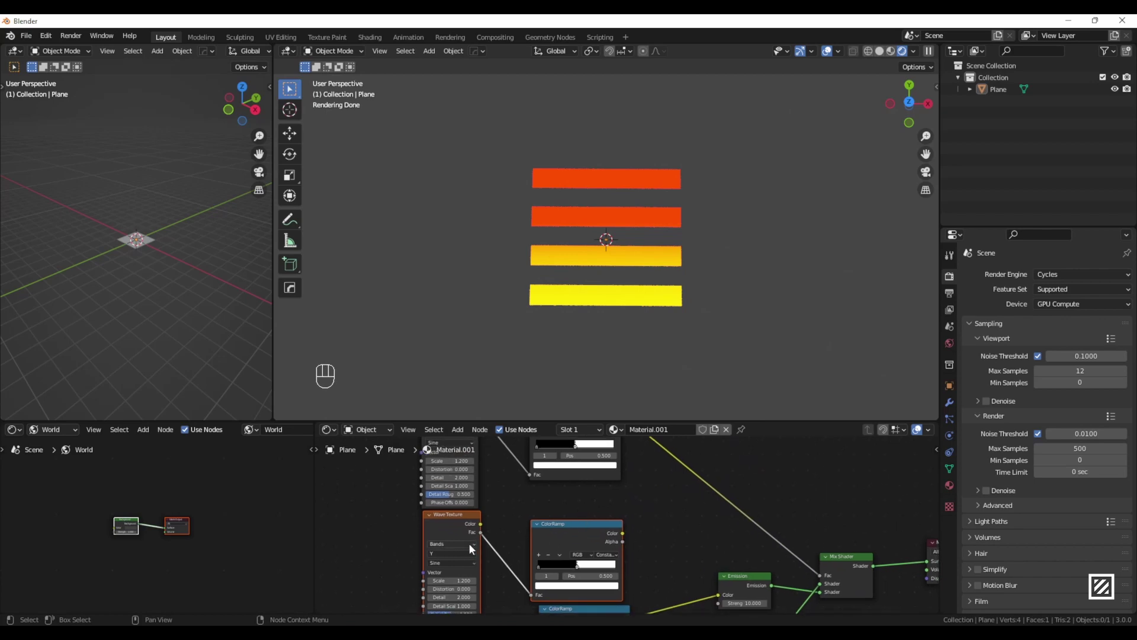
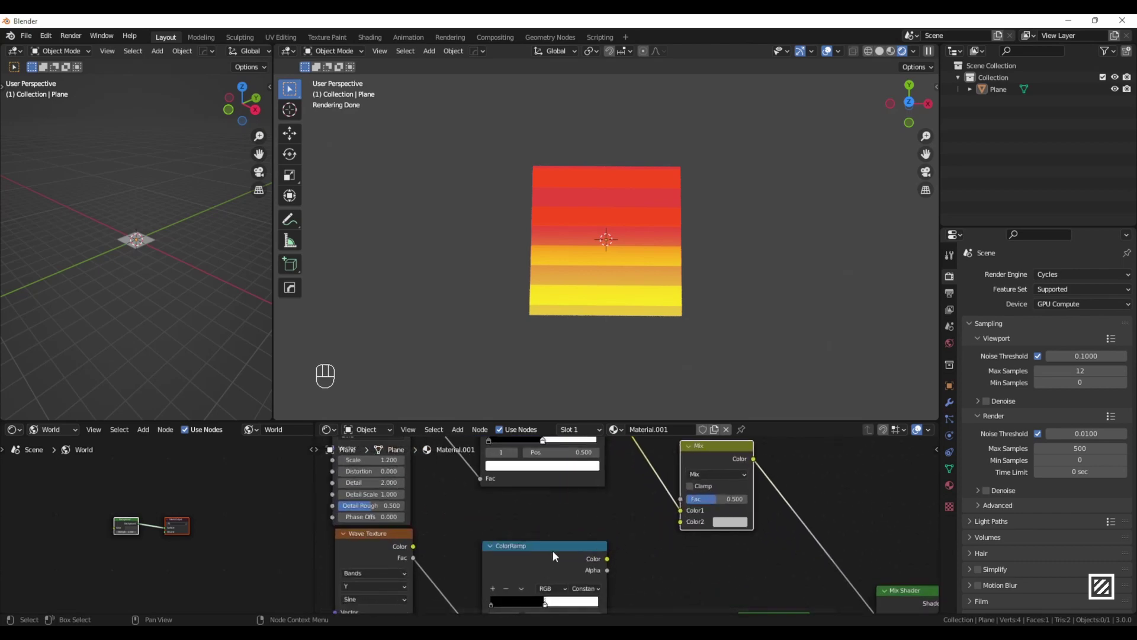
Step: Set the Mix node to Difference with Fac 1.000 so the stripes thin toward the bottom
{"action": "left_click_drag", "start_coordinate": [610, 562], "coordinate": [686, 529]}
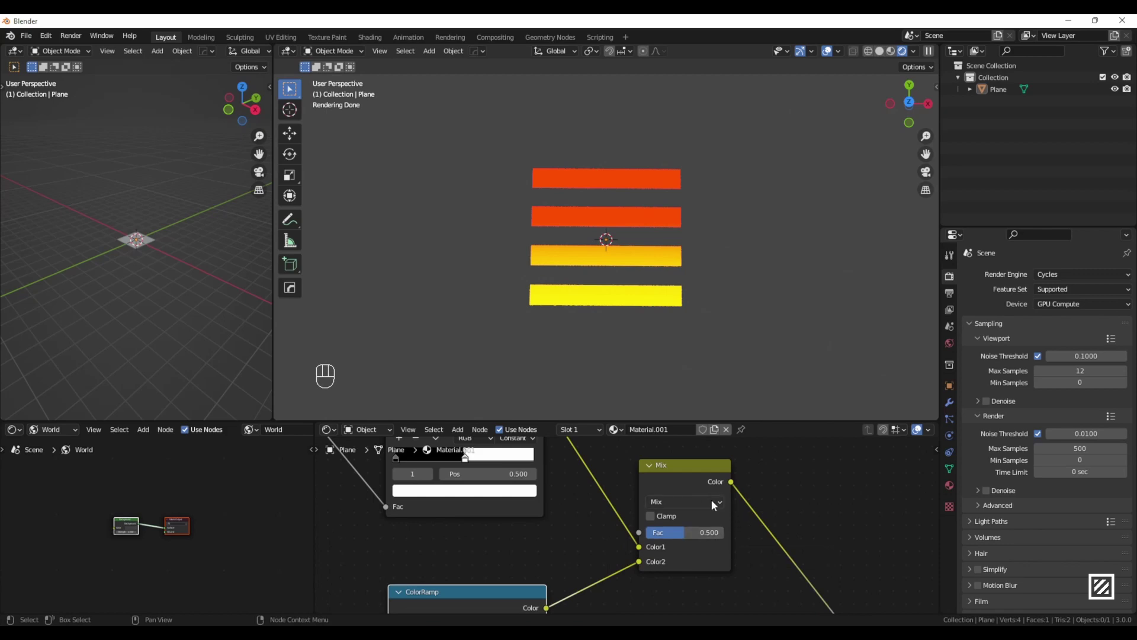
{"action": "left_click_drag", "start_coordinate": [715, 503], "coordinate": [704, 301]}
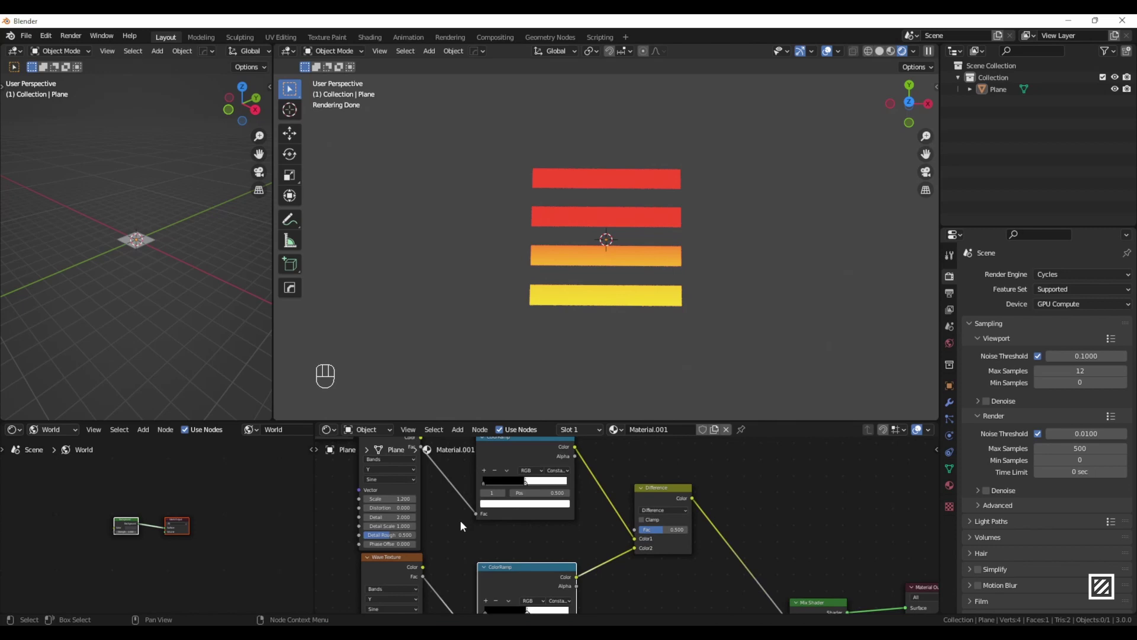
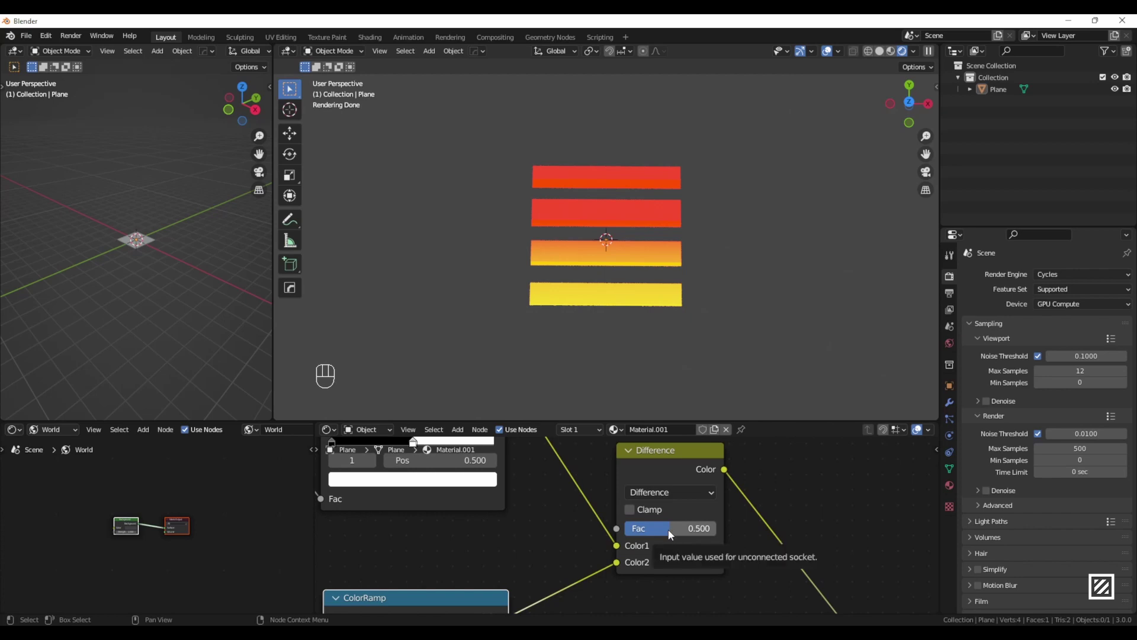
{"action": "left_click_drag", "start_coordinate": [672, 535], "coordinate": [720, 536]}
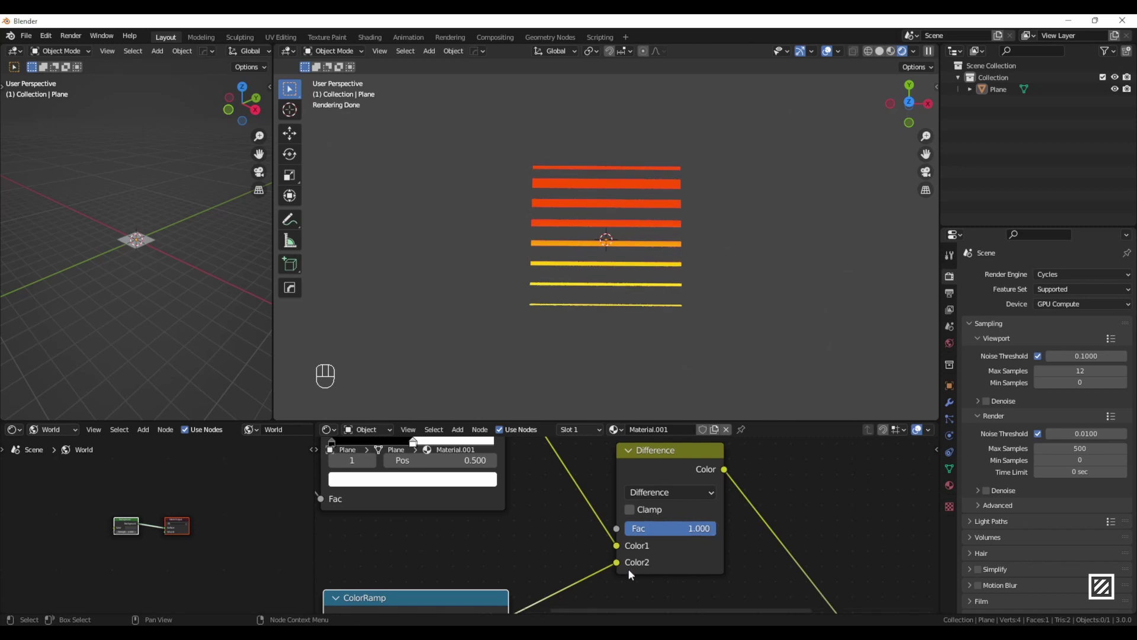
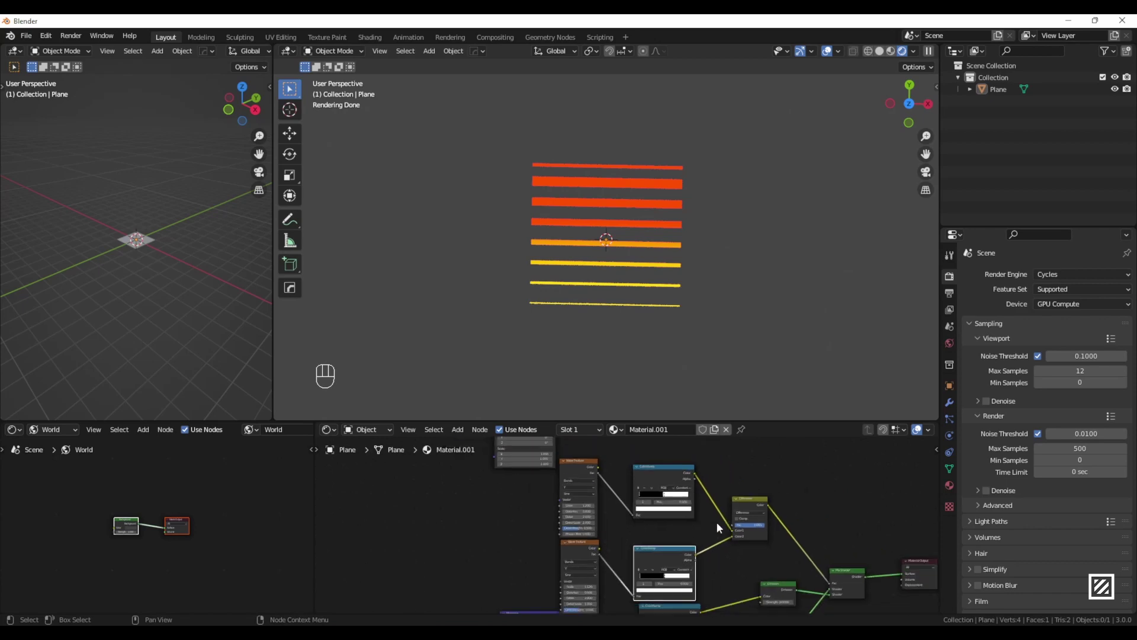
Step: Preview the spherical gradient ramp alone and add another MixRGB node
{"action": "left_click", "coordinate": [733, 498]}
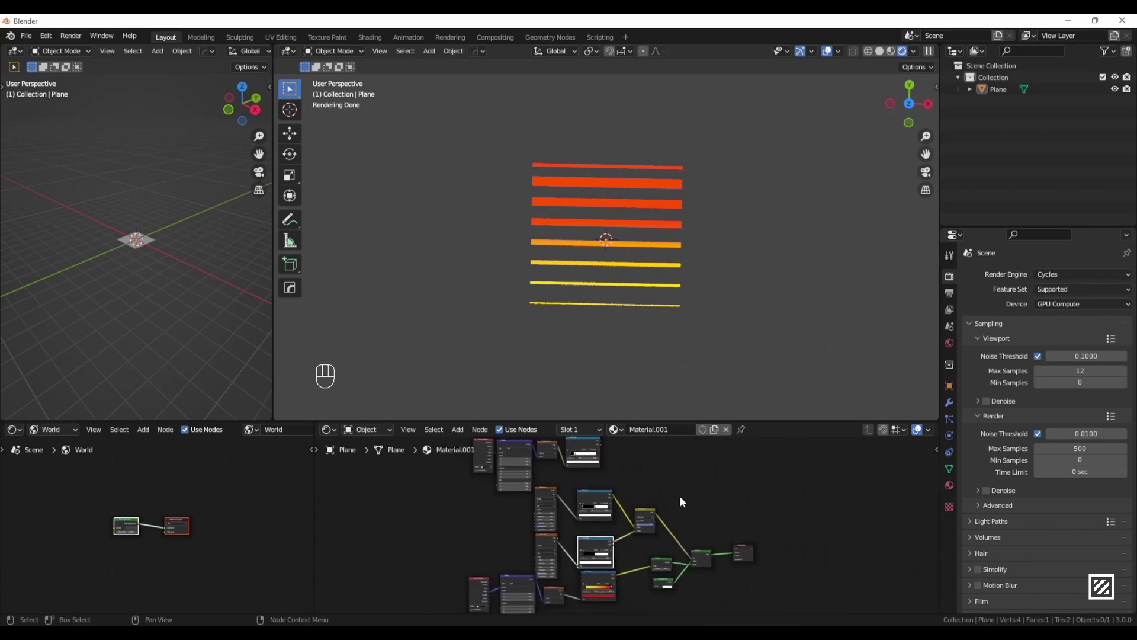
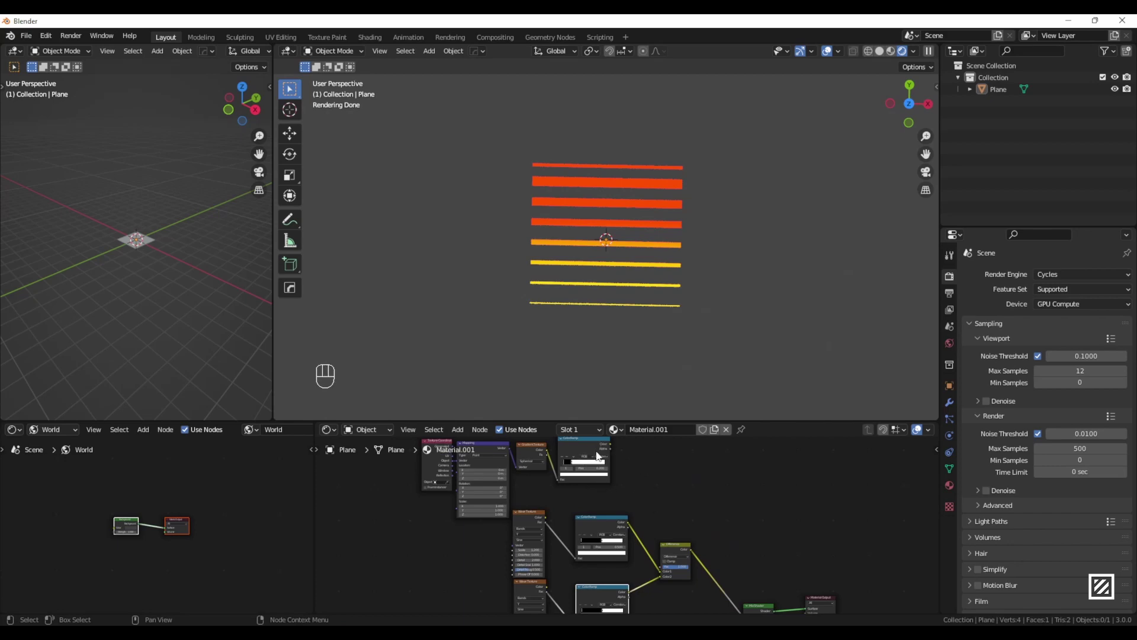
{"action": "left_click", "coordinate": [600, 454]}
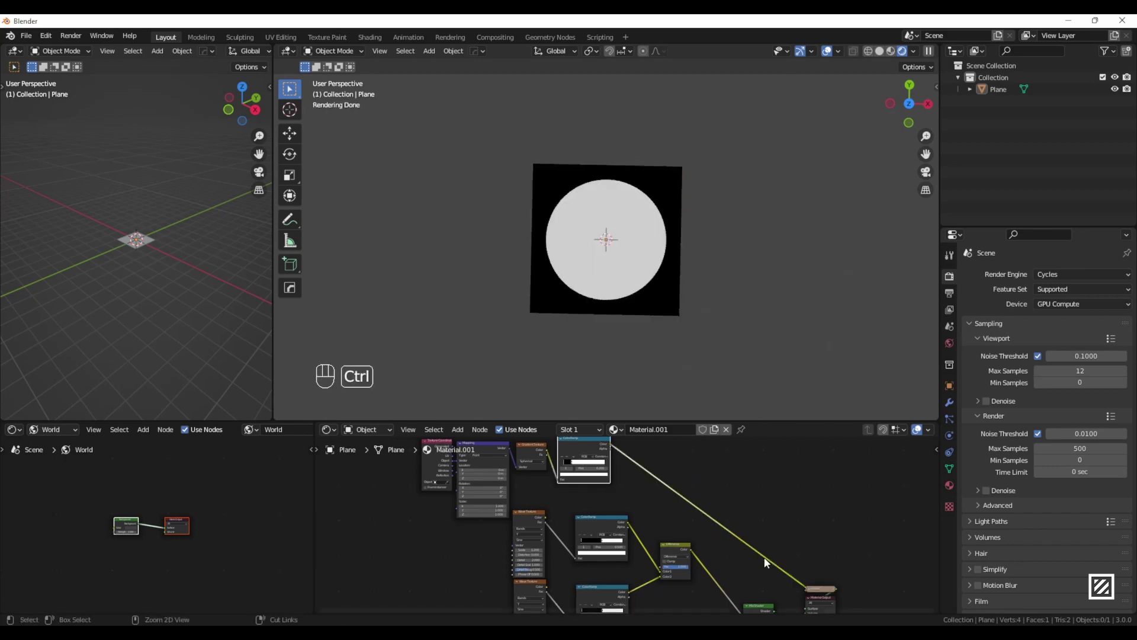
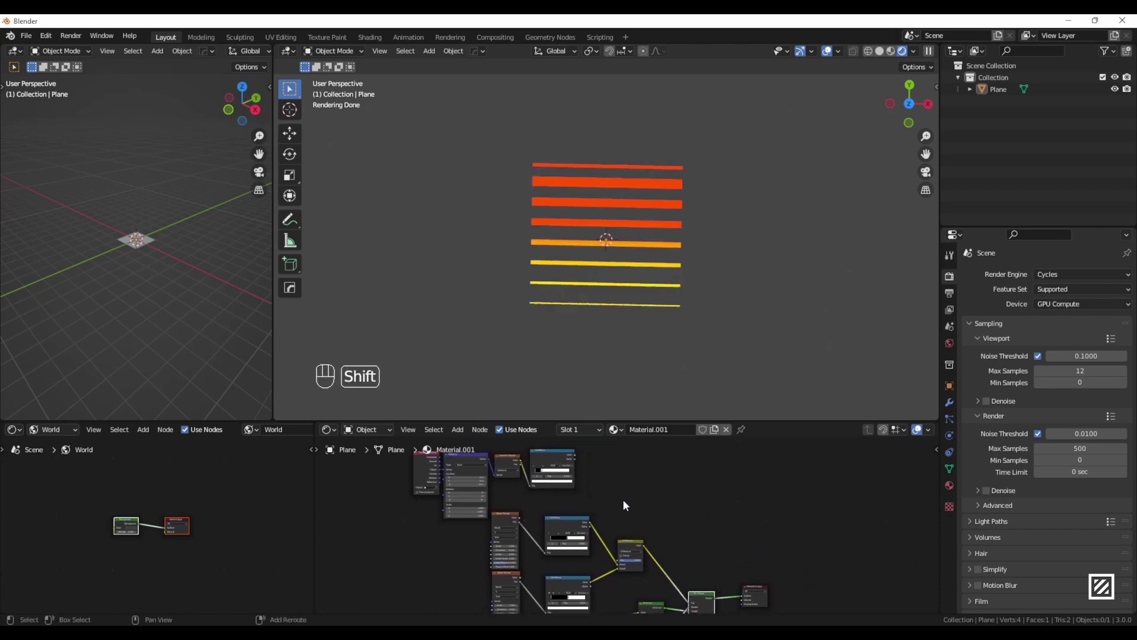
{"action": "key", "text": "shift+a"}
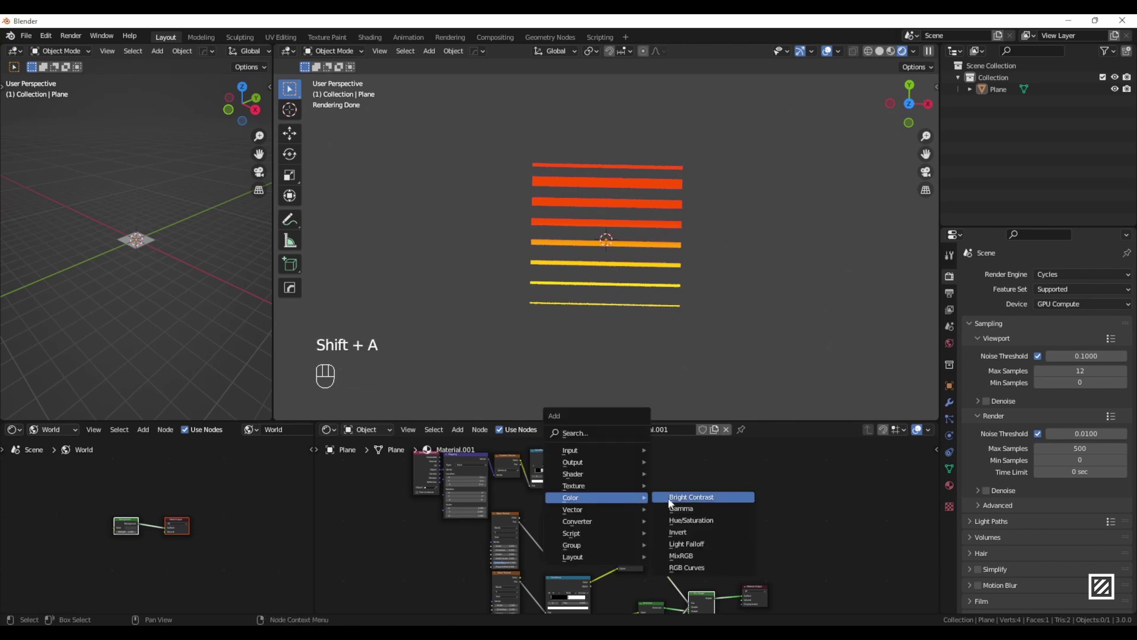
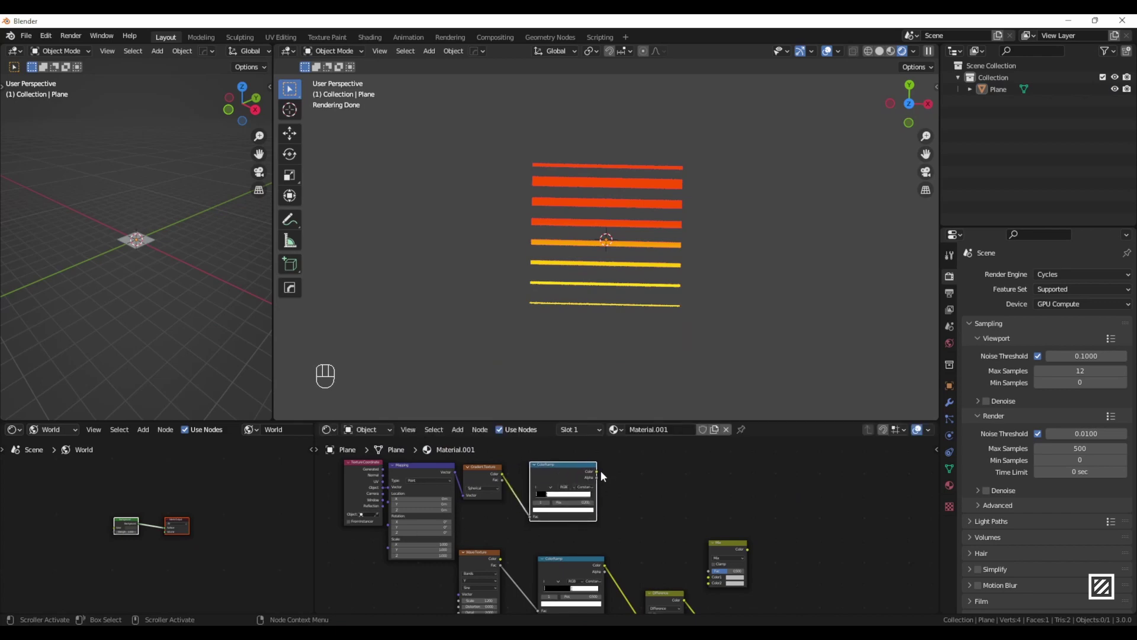
Step: Place the new mix node beside the circle ramp, wire the ramp into it and choose its blend mode
{"action": "left_click_drag", "start_coordinate": [608, 479], "coordinate": [711, 582]}
{"action": "middle_click", "coordinate": [696, 582]}
{"action": "left_click", "coordinate": [806, 543]}
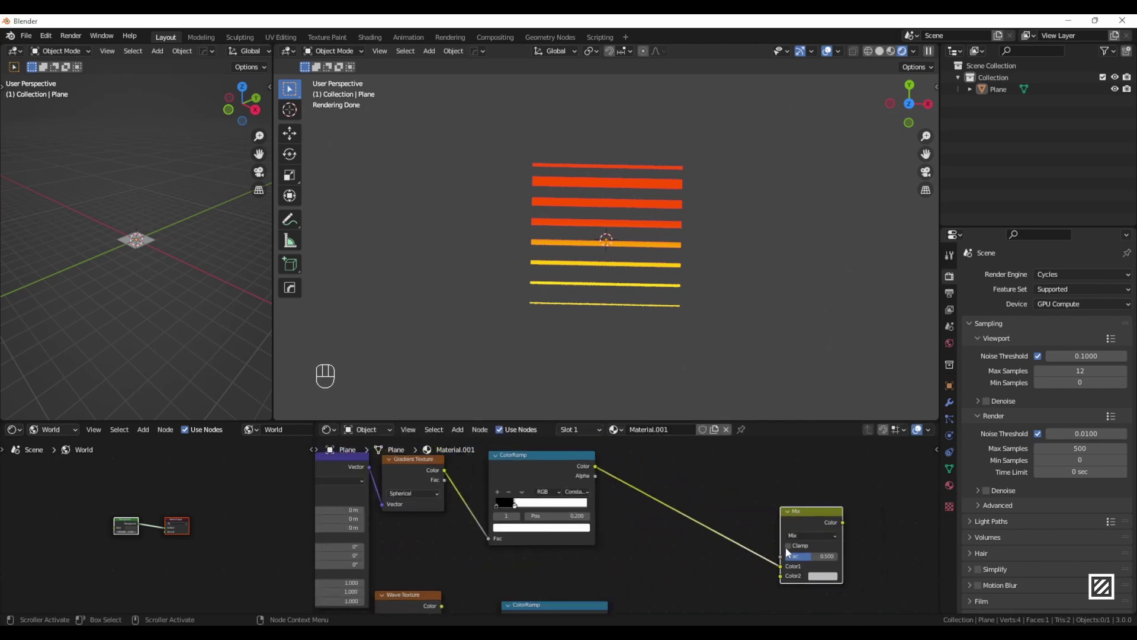
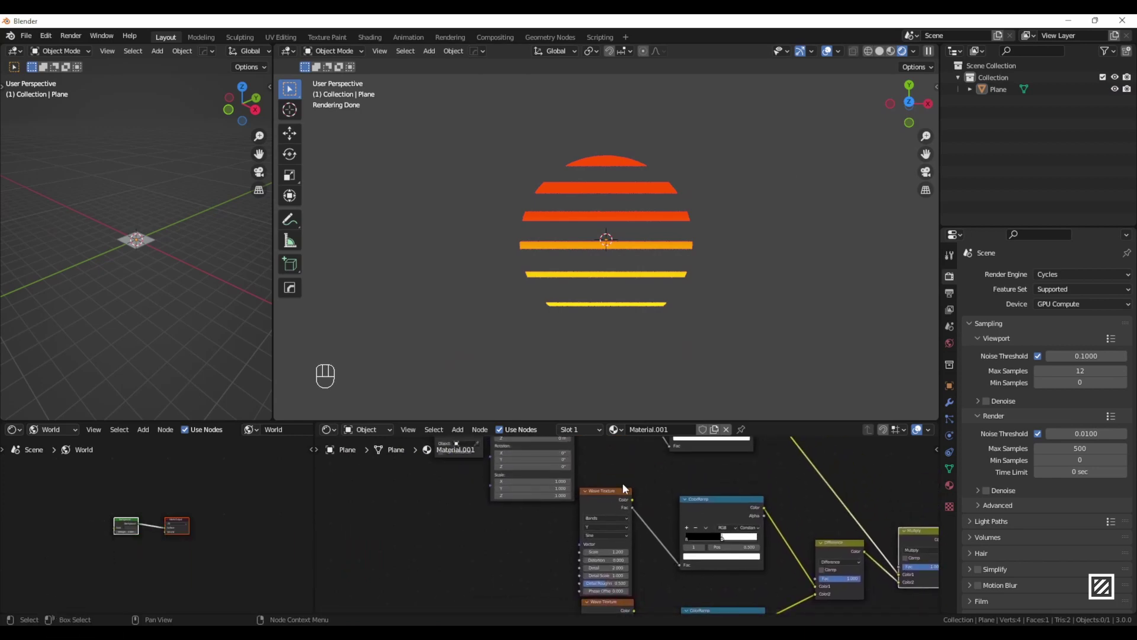
Step: Add Texture Coordinate and Mapping to the first Wave Texture, fed by Object coordinates
{"action": "left_click", "coordinate": [606, 502]}
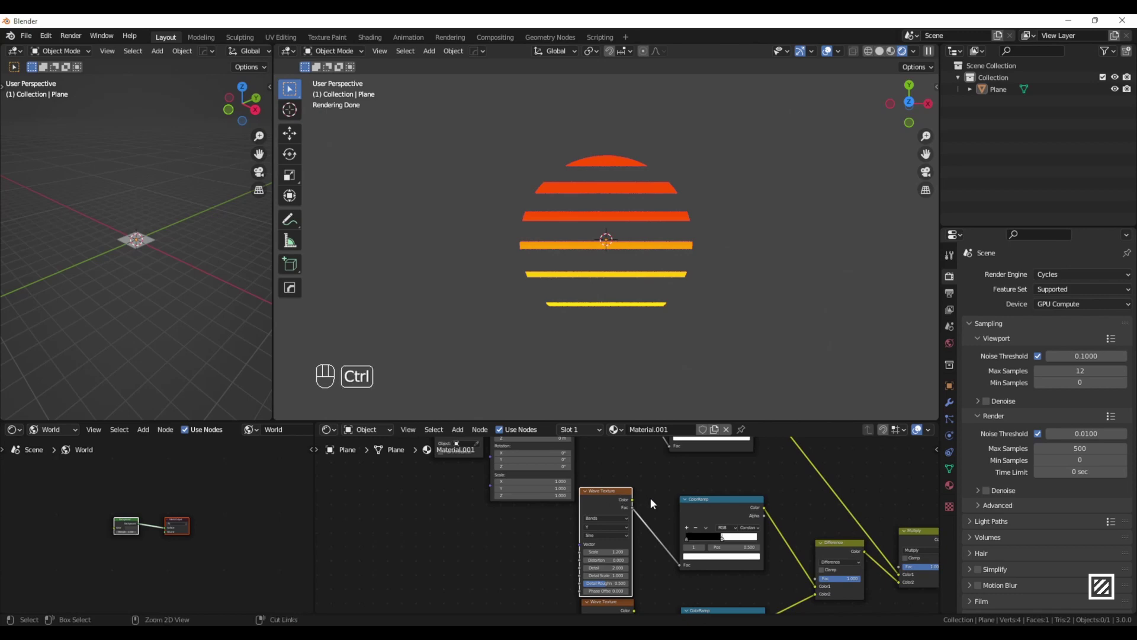
{"action": "key", "text": "ctrl+t"}
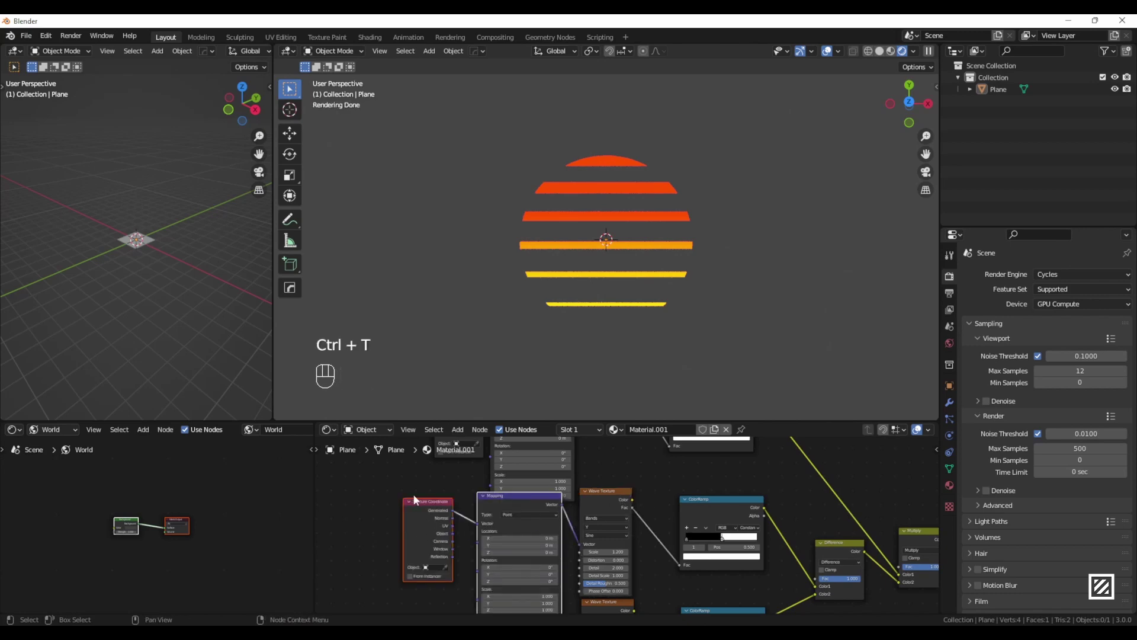
{"action": "middle_click", "coordinate": [403, 550]}
{"action": "left_click_drag", "start_coordinate": [402, 542], "coordinate": [436, 528]}
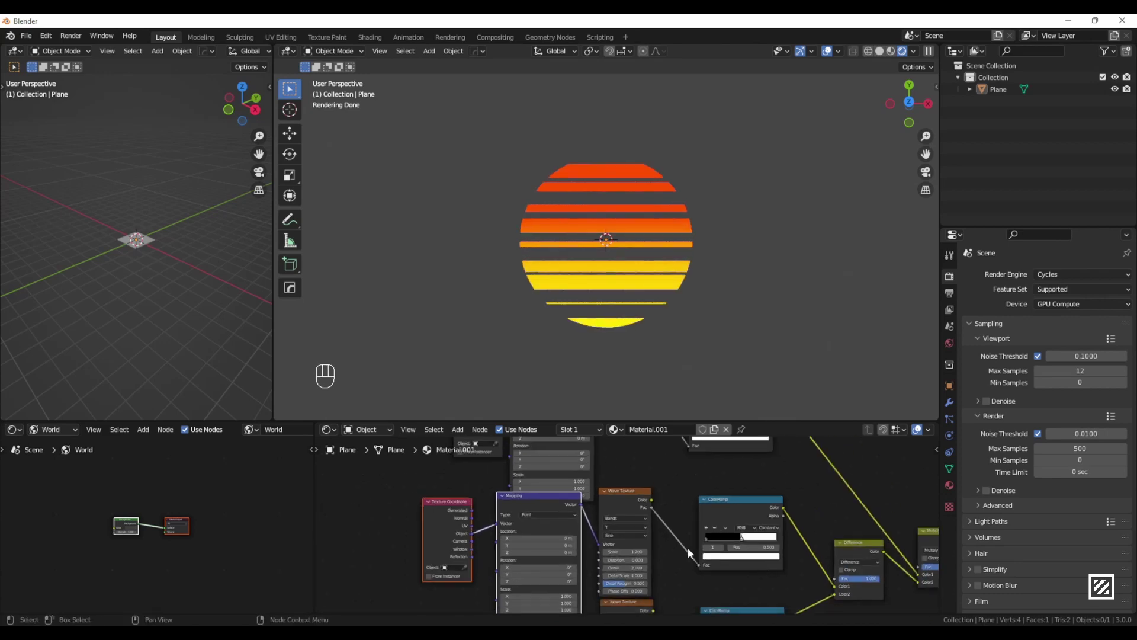
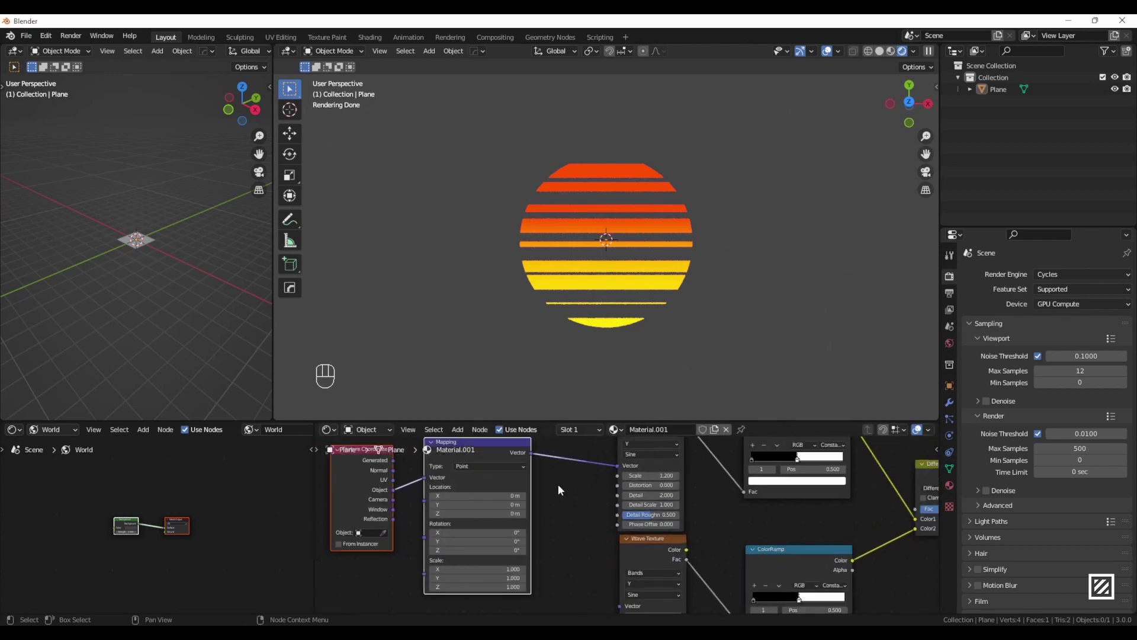
Step: Wire the same Mapping into the second Wave Texture's vector input
{"action": "middle_click", "coordinate": [566, 491]}
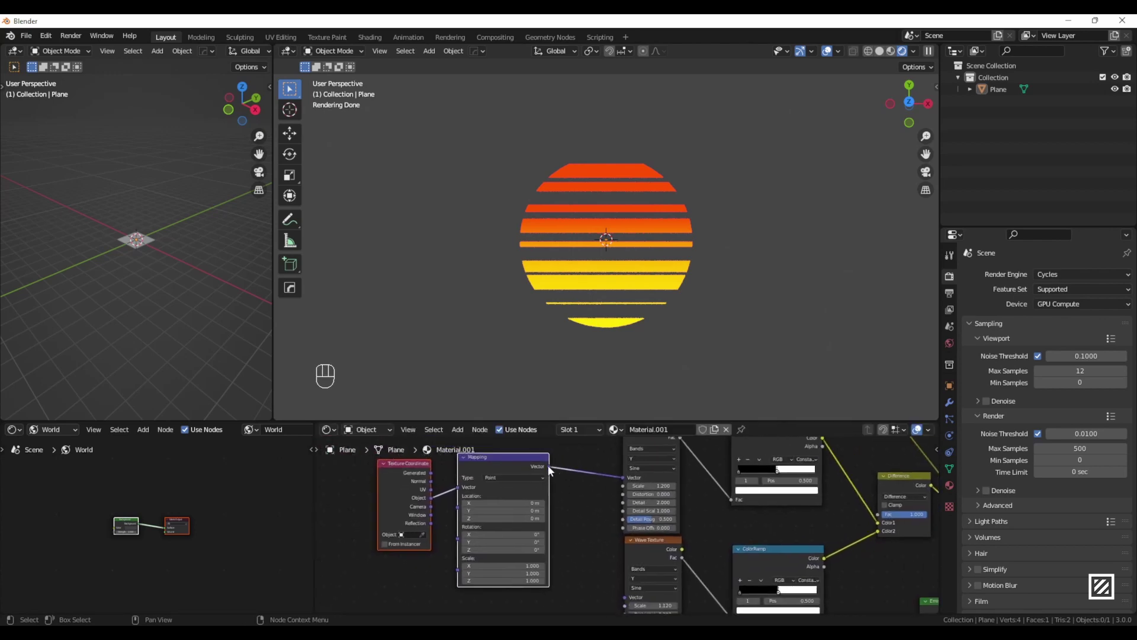
{"action": "left_click_drag", "start_coordinate": [552, 472], "coordinate": [631, 587]}
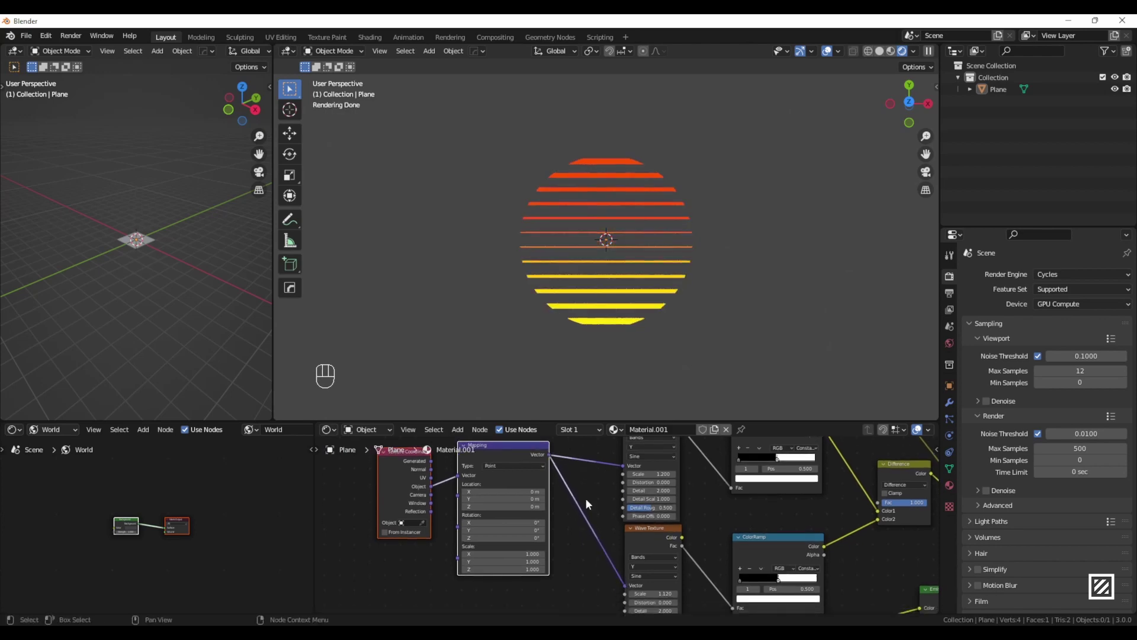
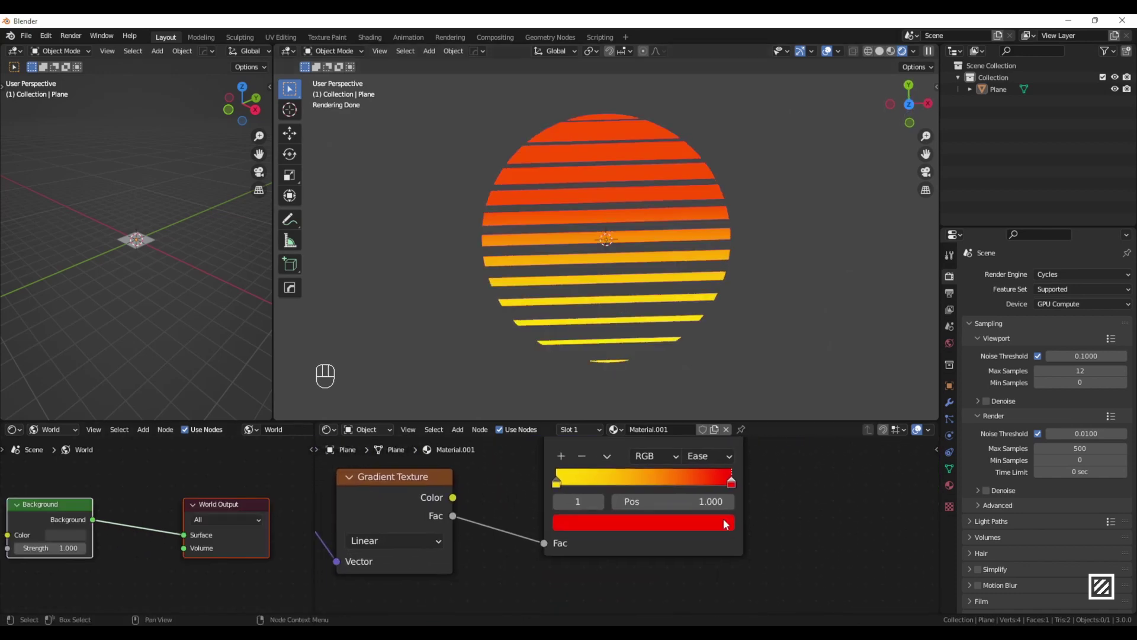
Step: Recolour the gradient's red end stop to a hot pink hue
{"action": "left_click", "coordinate": [685, 529]}
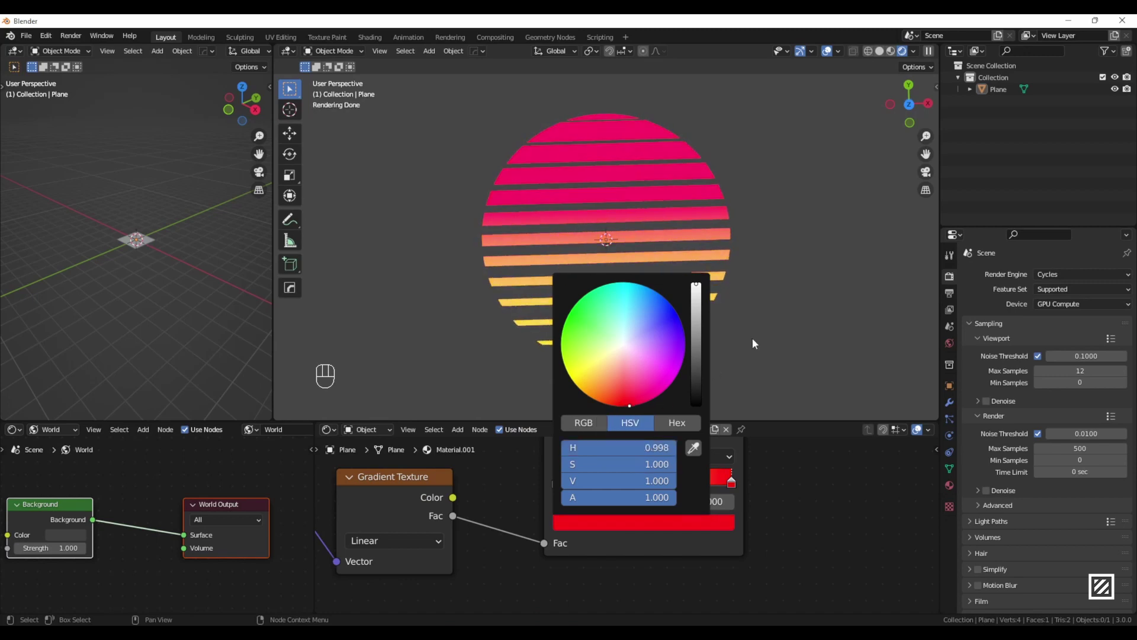
{"action": "left_click_drag", "start_coordinate": [710, 278], "coordinate": [688, 253]}
{"action": "left_click_drag", "start_coordinate": [689, 254], "coordinate": [721, 283]}
Step: Adjust the yellow end stop's shade and view the striped sun at an angle
{"action": "left_click", "coordinate": [501, 333]}
{"action": "left_click", "coordinate": [850, 343]}
{"action": "left_click_drag", "start_coordinate": [662, 375], "coordinate": [653, 382]}
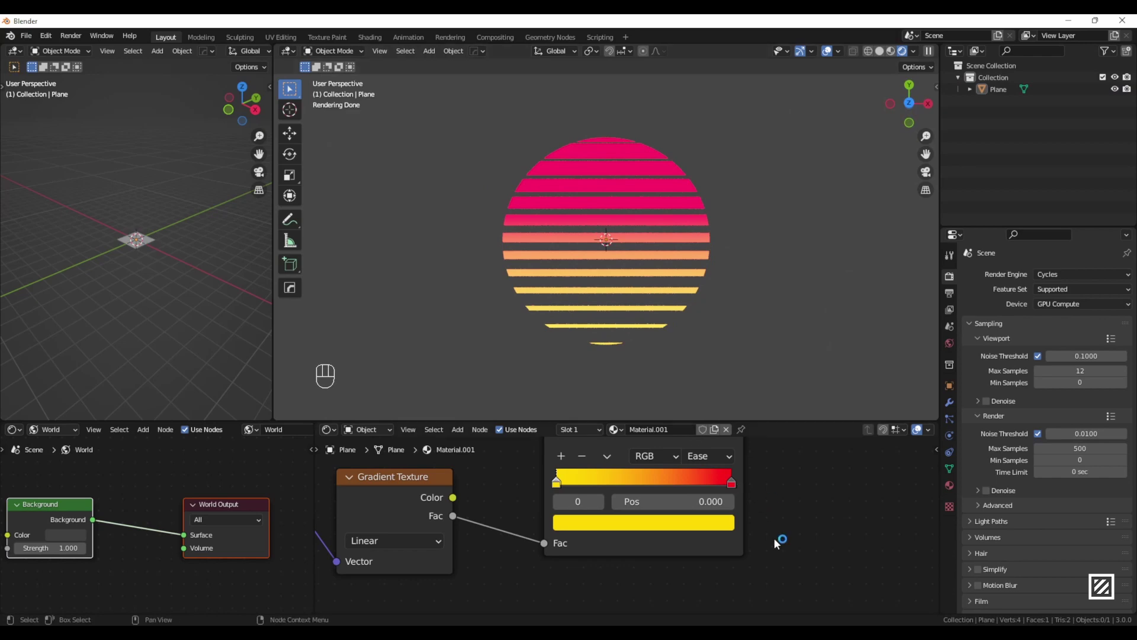
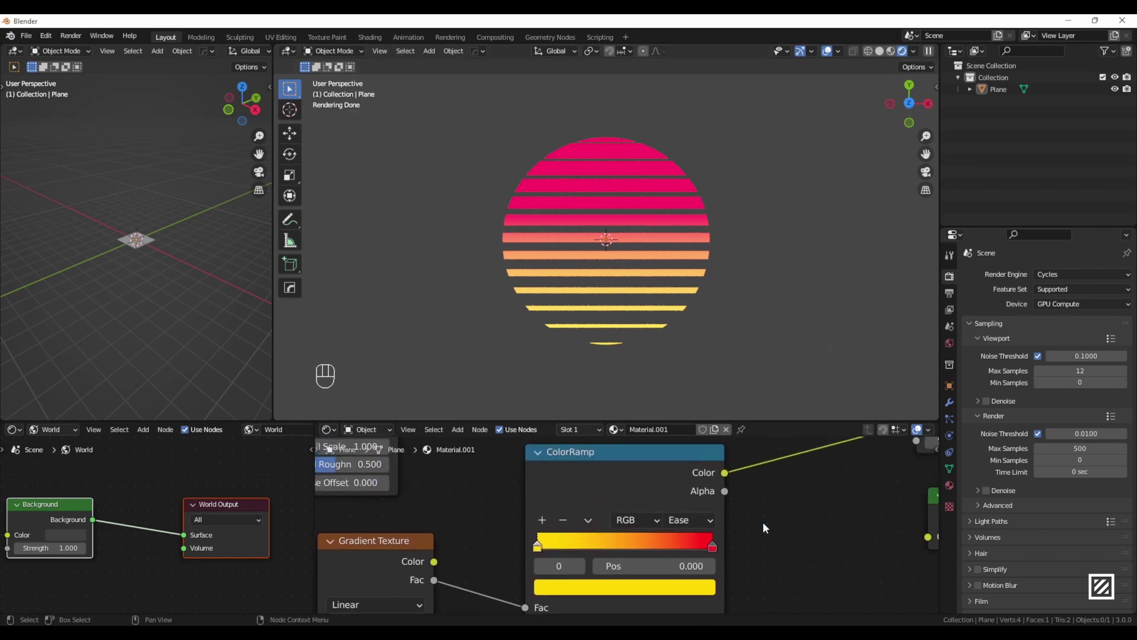
{"action": "left_click_drag", "start_coordinate": [582, 305], "coordinate": [552, 306]}
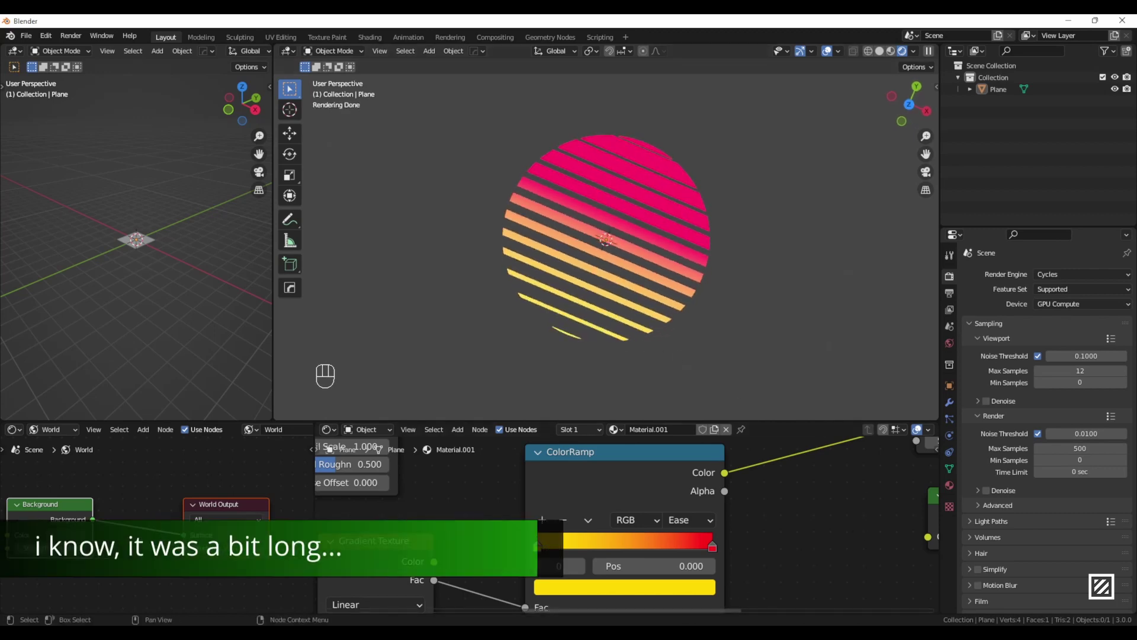